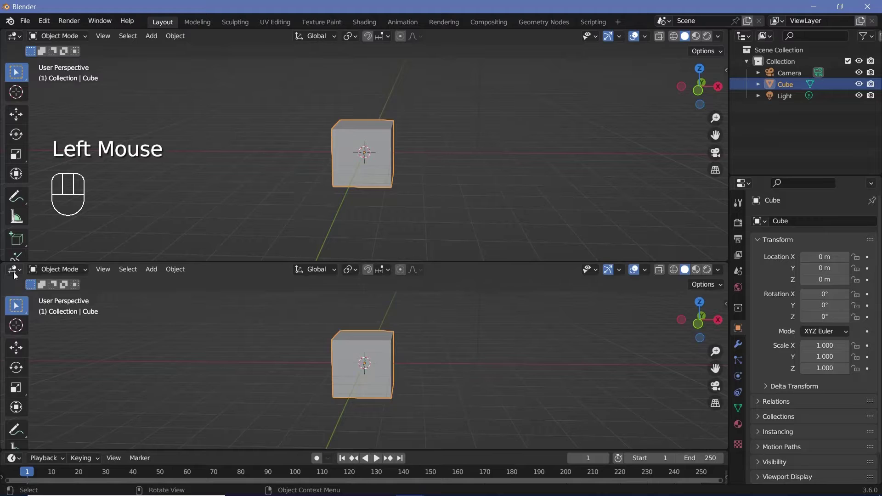
# Step: Switch the lower area to the Geometry Node Editor and create a new node tree on the Cube
pyautogui.moveTo(14, 276); pyautogui.dragTo(45, 368)
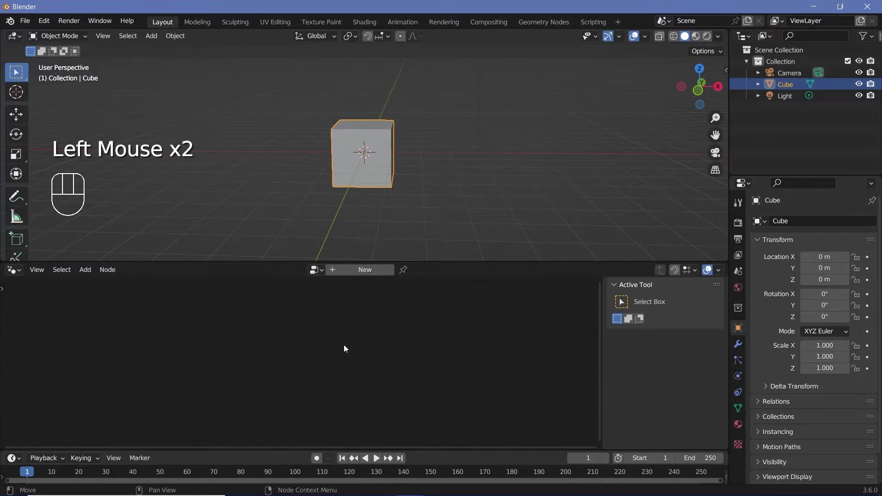
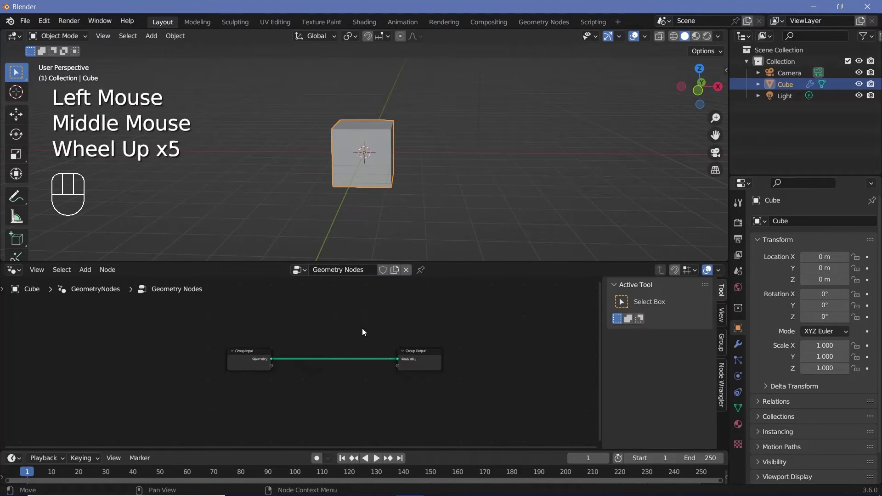
pyautogui.click(217, 374)
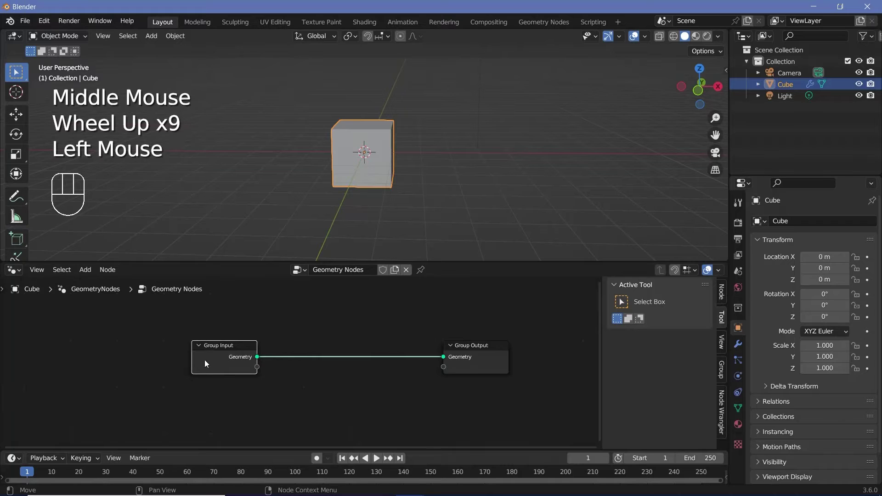
# Step: Replace the Group Input with a Curve Line node feeding the tube geometry
pyautogui.press('x')
pyautogui.middleClick(235, 365)
pyautogui.scroll(3)
pyautogui.press('shift+a')
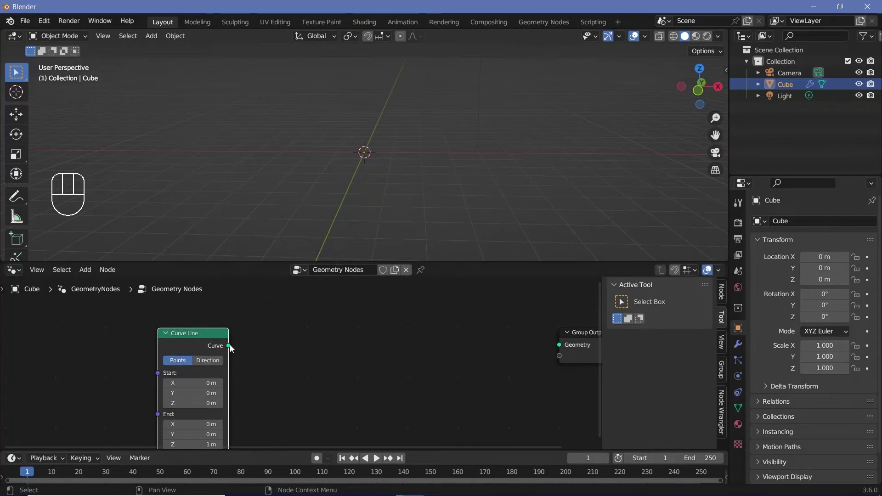
pyautogui.click(233, 348)
pyautogui.click(185, 352)
pyautogui.middleClick(269, 354)
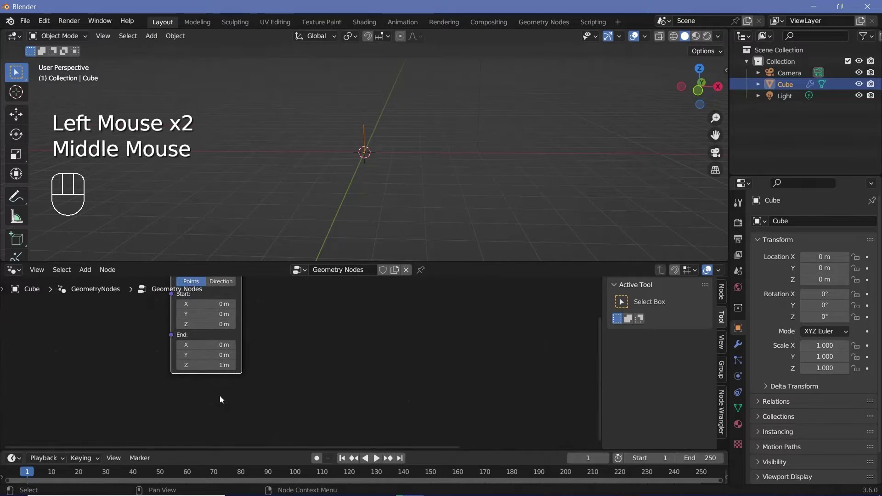
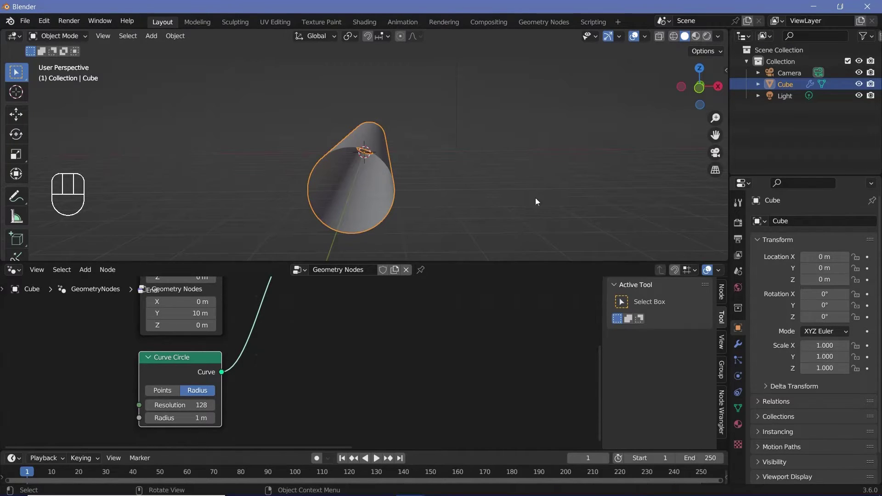
# Step: Join the tube with a Transform Geometry copy scaled 1.1 on X and Z, viewing down the tube
pyautogui.middleClick(403, 331)
pyautogui.press('shift+a')
pyautogui.scroll(-3)
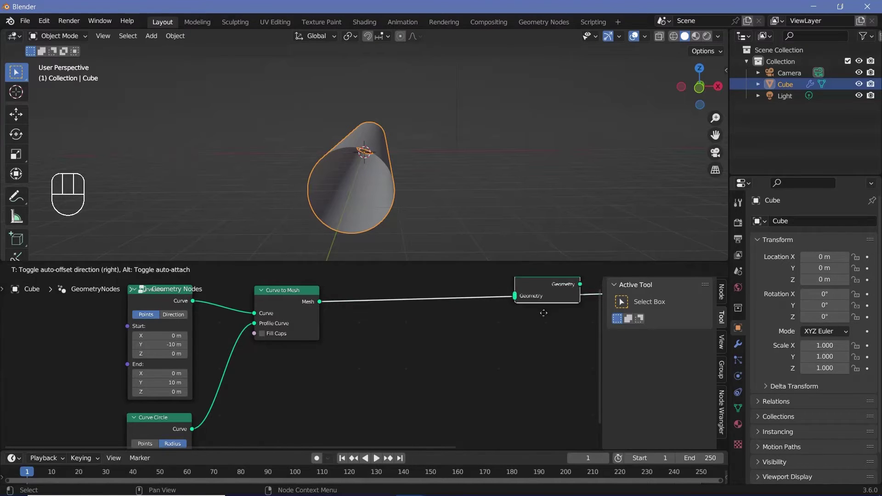
pyautogui.press('shift+a')
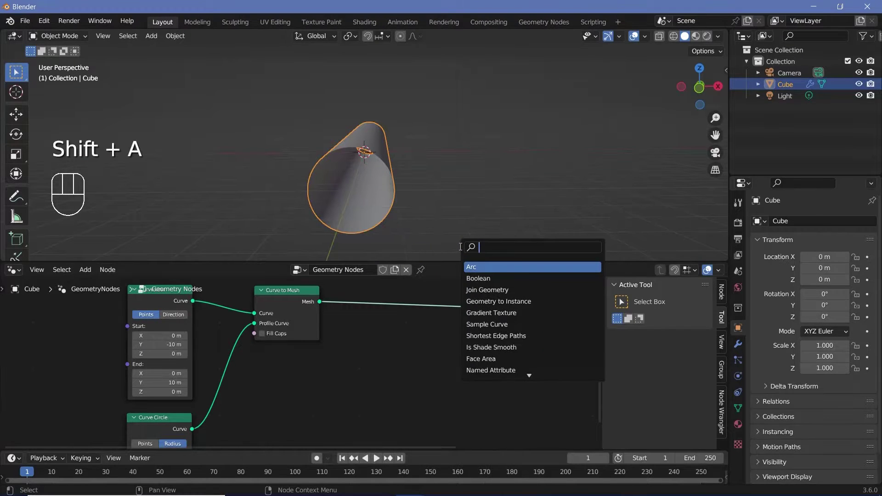
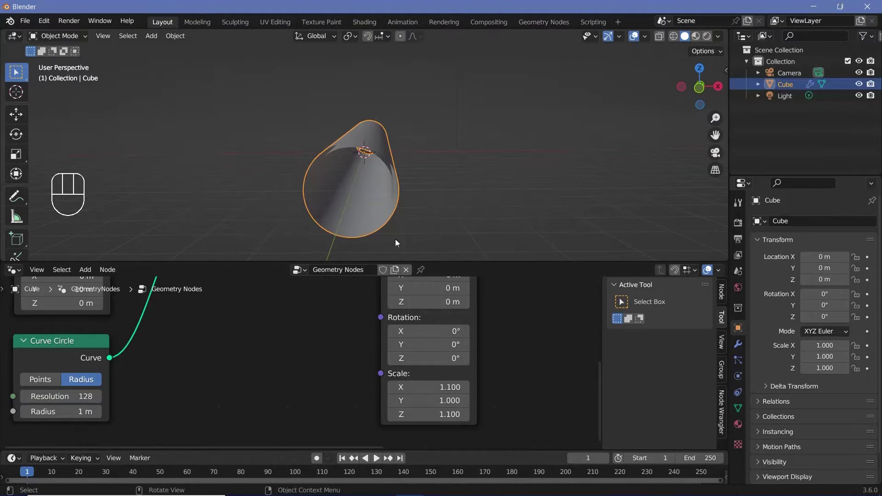
pyautogui.moveTo(406, 212); pyautogui.dragTo(363, 185)
pyautogui.moveTo(311, 147); pyautogui.dragTo(345, 167)
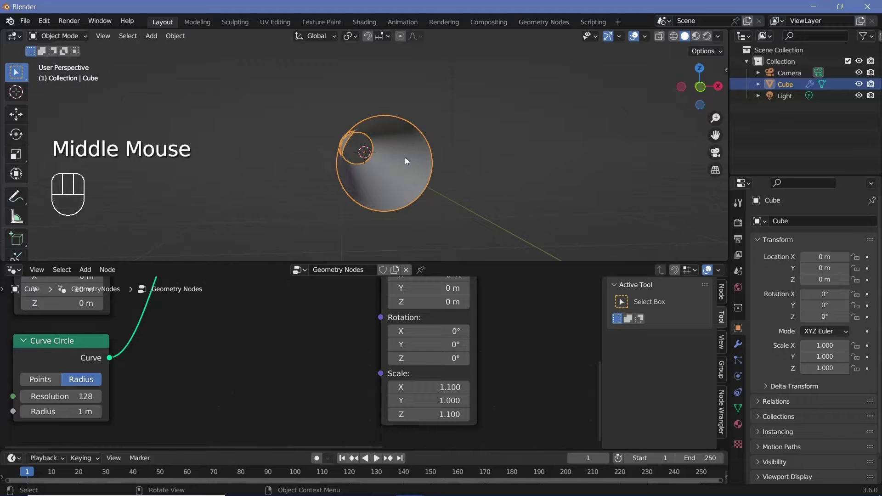
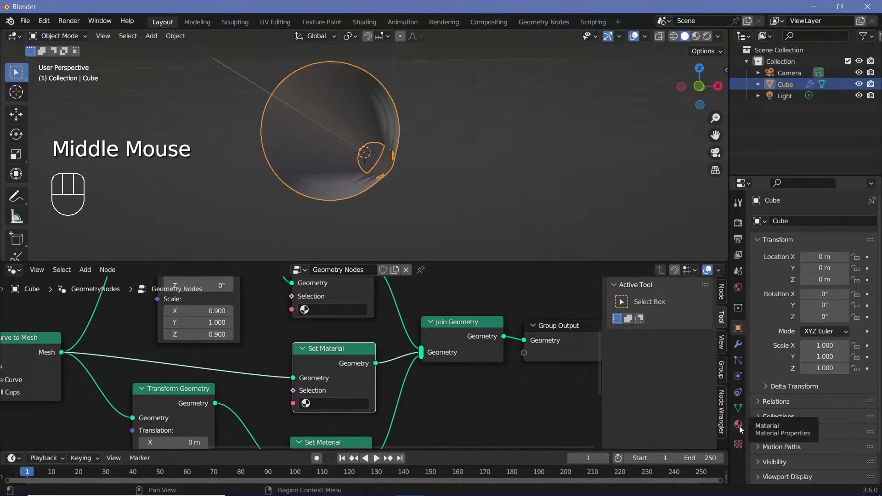
# Step: Give the Cube three material slots, each with a new material, for Inner, middle and outer
pyautogui.click(743, 429)
pyautogui.click(877, 223)
pyautogui.click(877, 222)
pyautogui.click(814, 240)
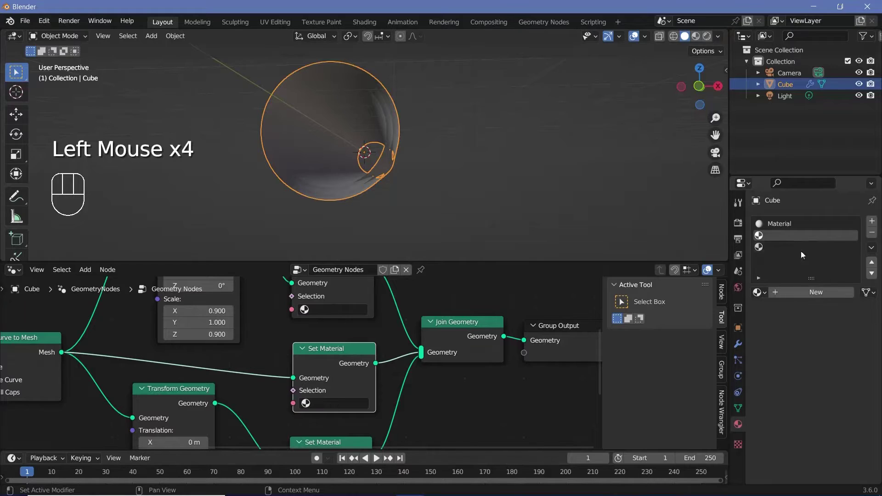
pyautogui.moveTo(814, 298); pyautogui.dragTo(787, 252)
pyautogui.click(786, 251)
pyautogui.click(811, 298)
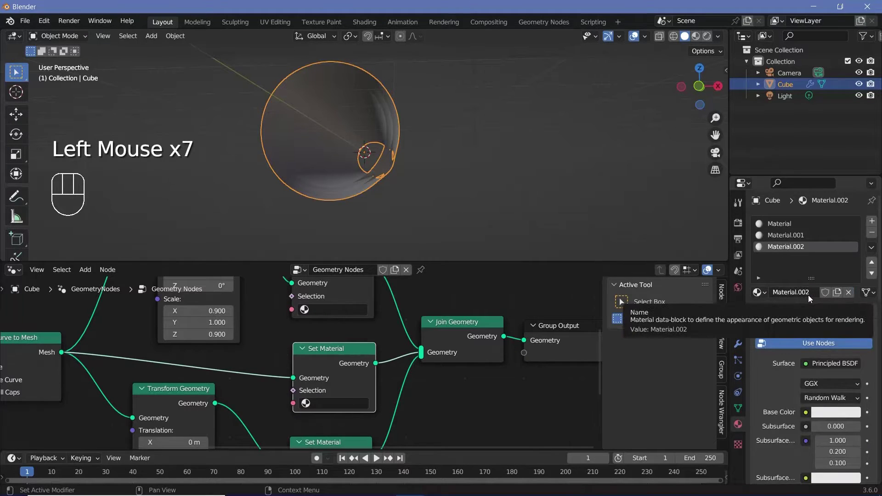
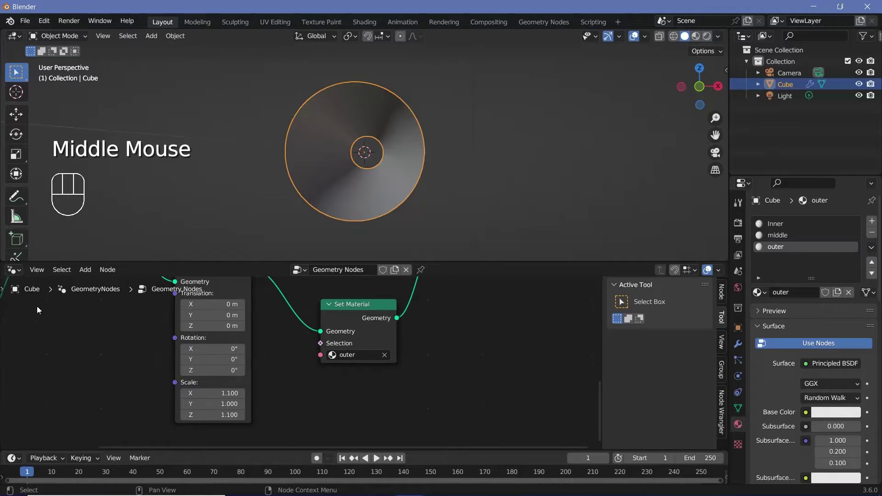
# Step: Show the Shader Editor below a Rendered-shading viewport and delete the scene Light
pyautogui.moveTo(15, 271); pyautogui.dragTo(51, 383)
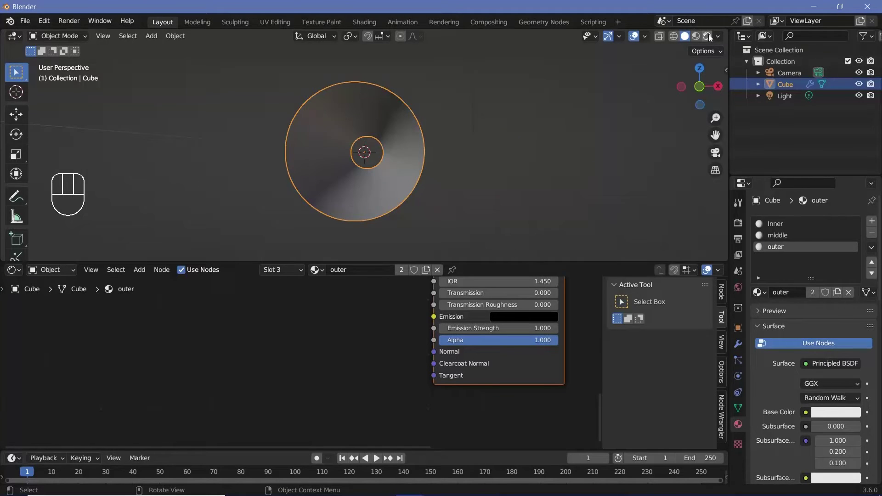
pyautogui.click(712, 38)
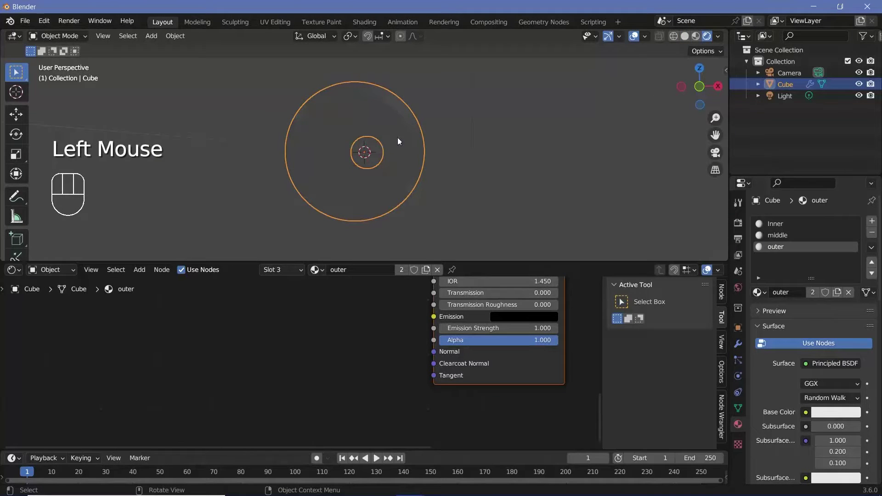
pyautogui.click(785, 102)
pyautogui.press('Delete')
# Step: Set the World background color to black, review Render Properties and reselect the Cube
pyautogui.click(836, 304)
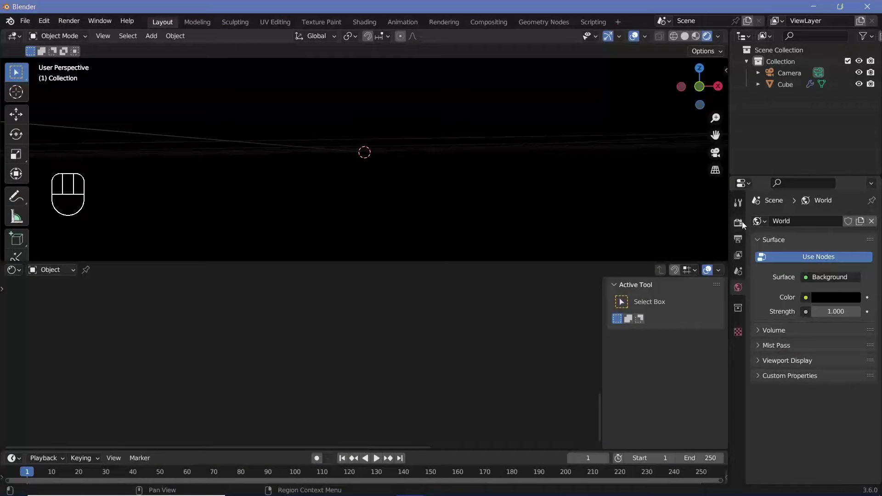
pyautogui.click(745, 225)
pyautogui.click(774, 323)
pyautogui.click(771, 369)
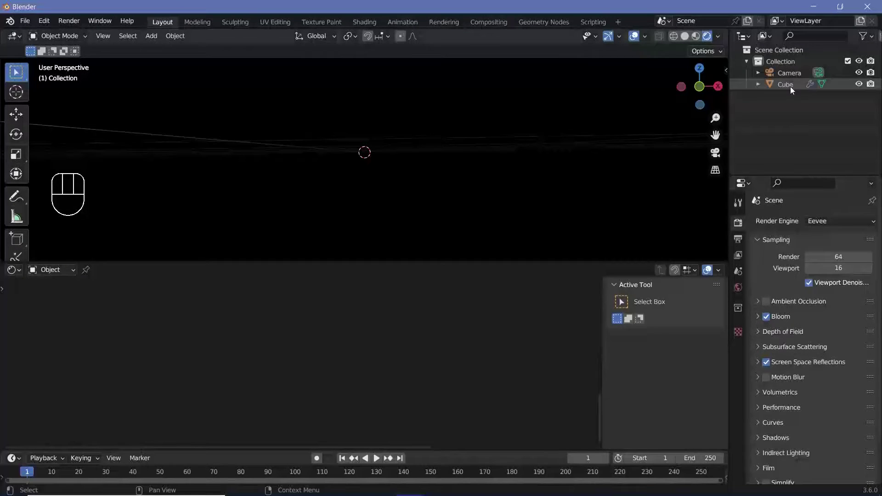
pyautogui.click(793, 89)
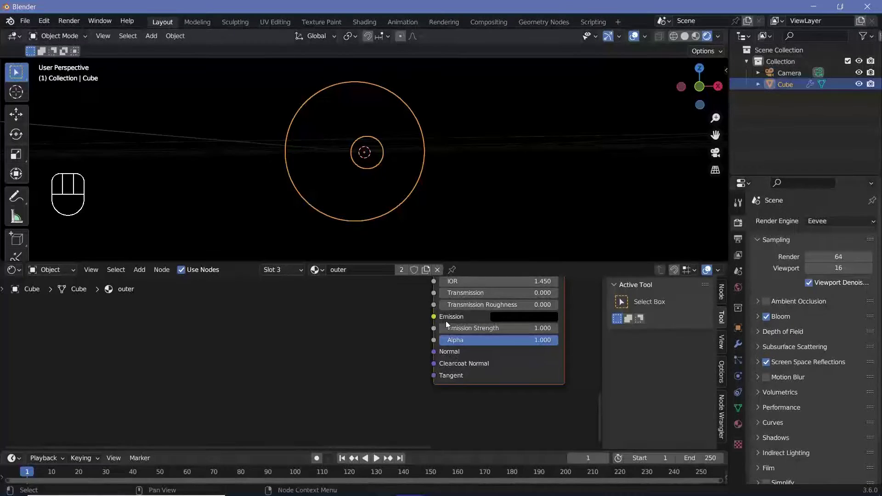
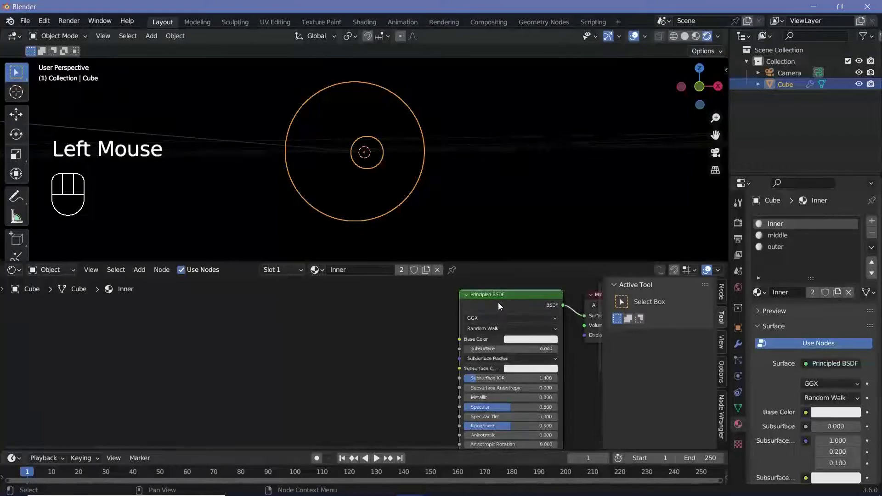
# Step: Replace Inner's Principled BSDF with a Mix Shader fed by Emission and Transparent BSDF
pyautogui.press('x')
pyautogui.press('shift+a')
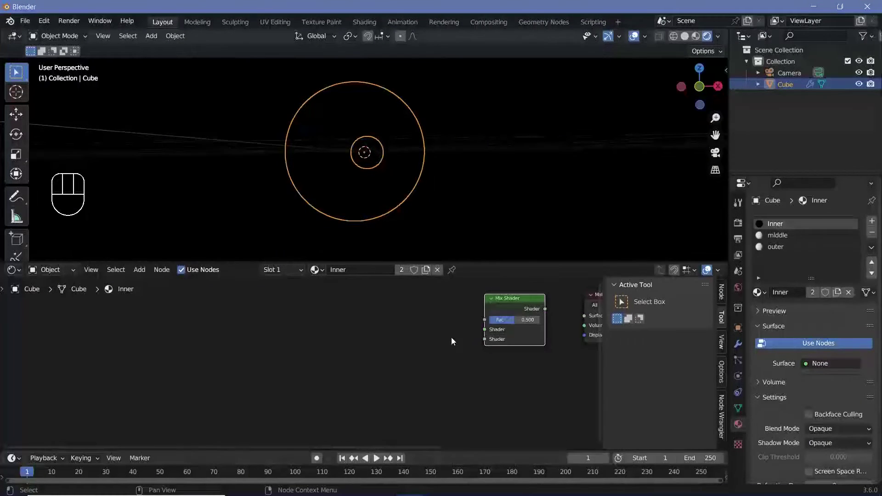
pyautogui.press('shift+a')
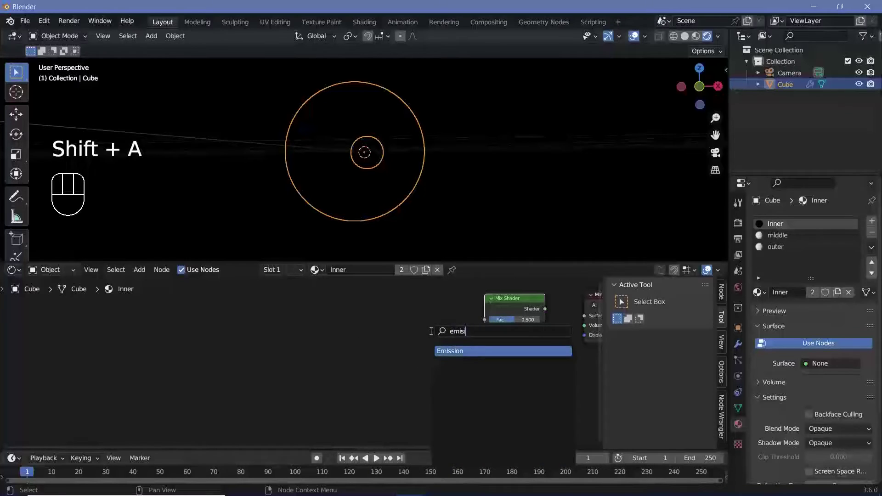
pyautogui.press('shift+a')
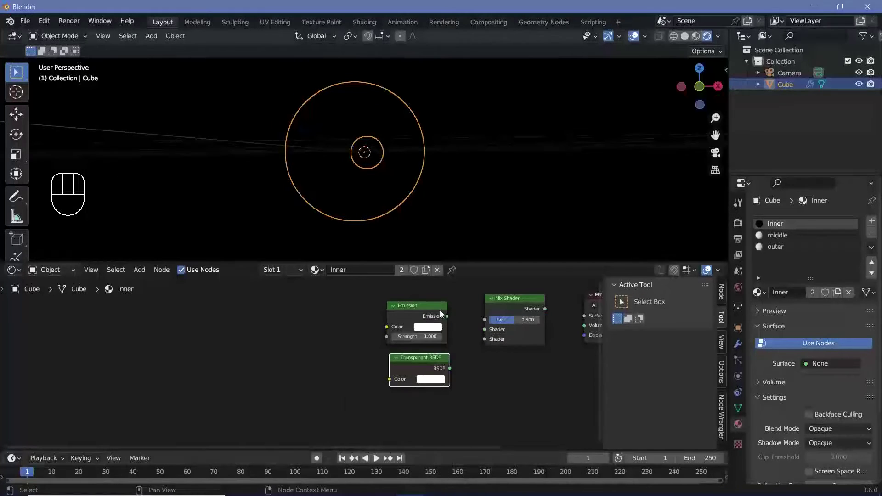
pyautogui.click(455, 322)
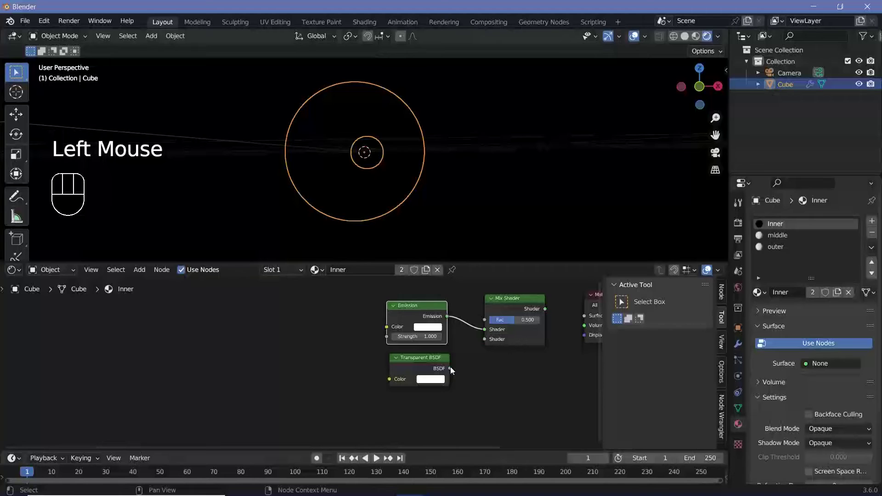
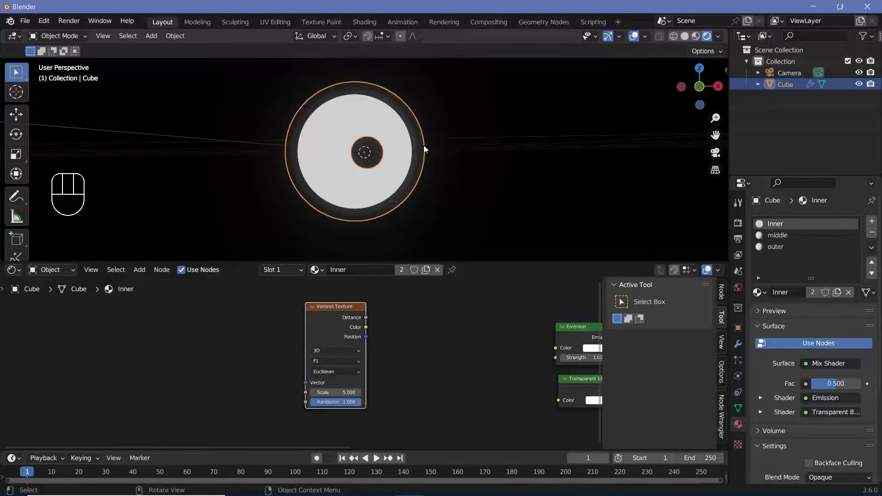
# Step: Object-map the Voronoi via Texture Coordinate/Mapping and insert a Color Ramp before the Mix factor
pyautogui.click(359, 313)
pyautogui.middleClick(353, 327)
pyautogui.press('ctrl+t')
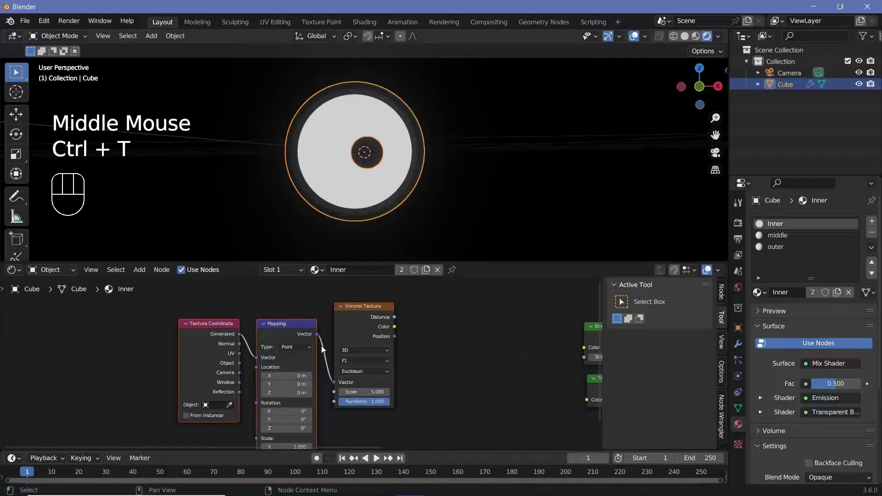
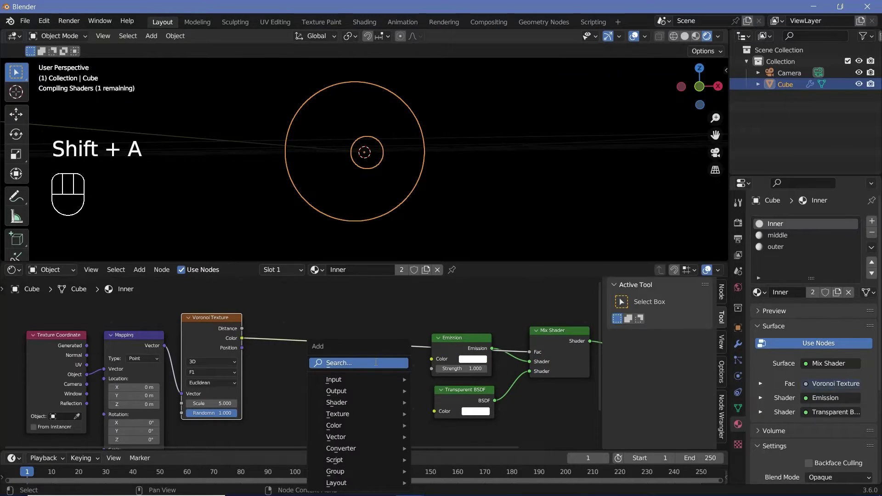
pyautogui.click(376, 383)
pyautogui.moveTo(396, 379); pyautogui.dragTo(360, 337)
pyautogui.scroll(3)
pyautogui.scroll(-3)
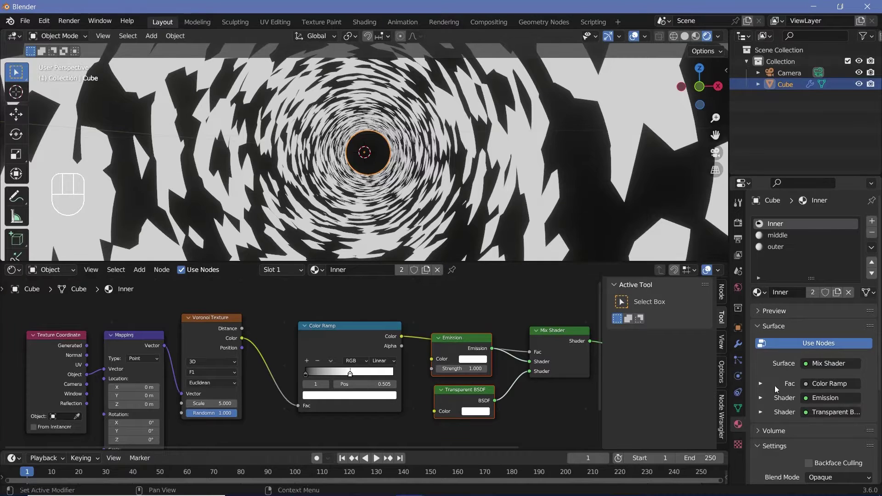
# Step: Set Inner to Alpha Clip, Voronoi scale 21, cyan emission strength 2, and view the streaks
pyautogui.scroll(-3)
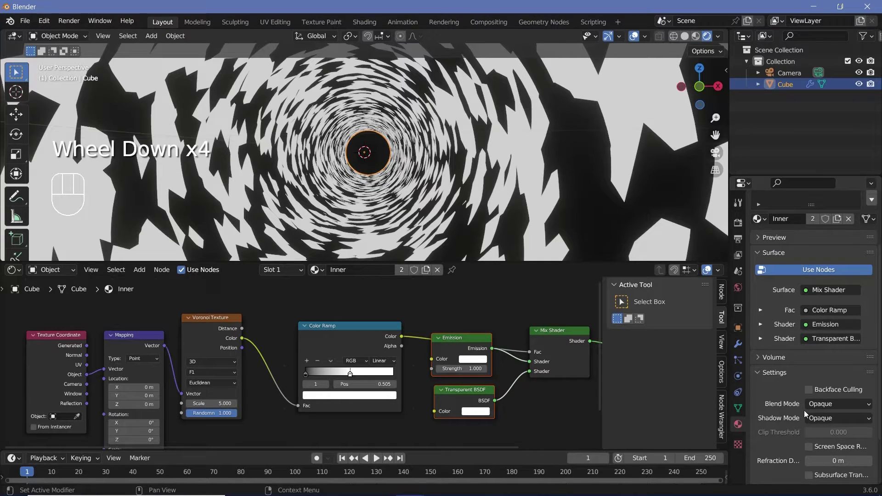
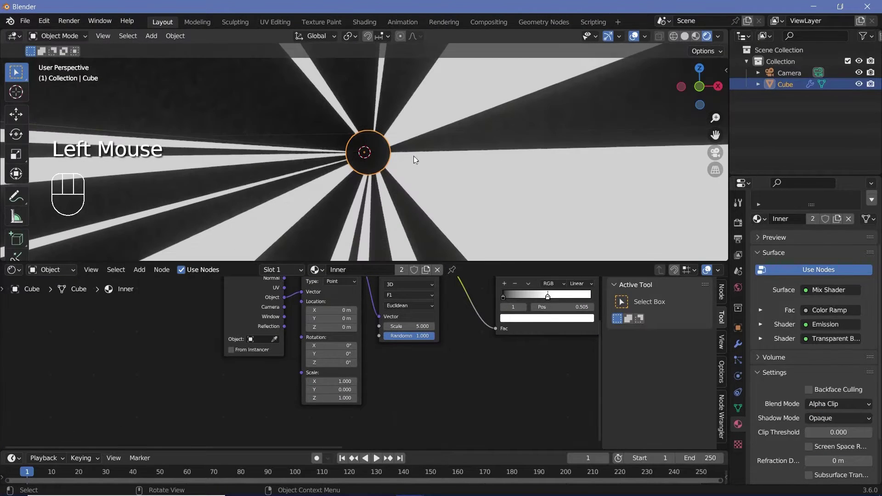
pyautogui.scroll(-3)
pyautogui.scroll(3)
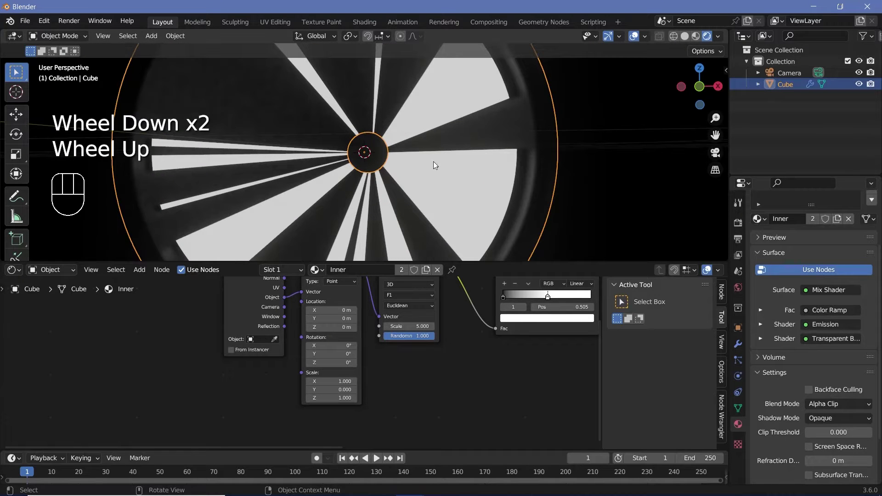
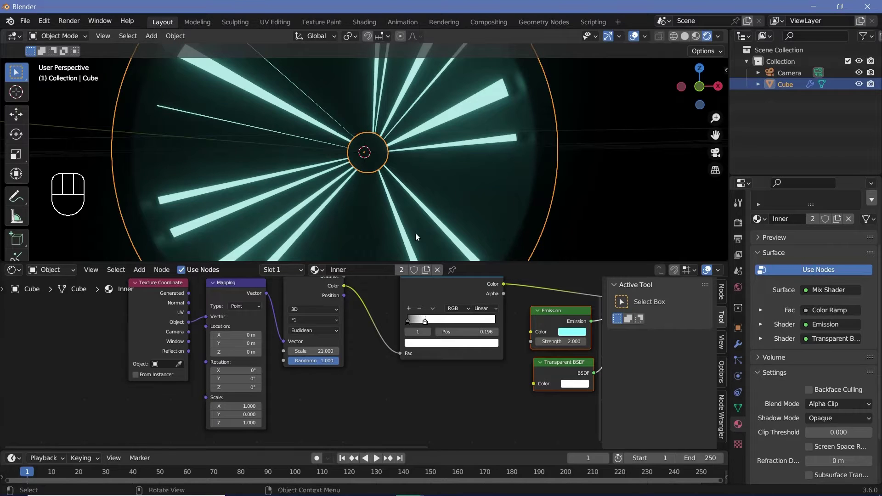
pyautogui.middleClick(450, 188)
# Step: Drive the middle material's alpha with Voronoi through a Color Ramp, dark stop near 0.629
pyautogui.scroll(-3)
pyautogui.scroll(3)
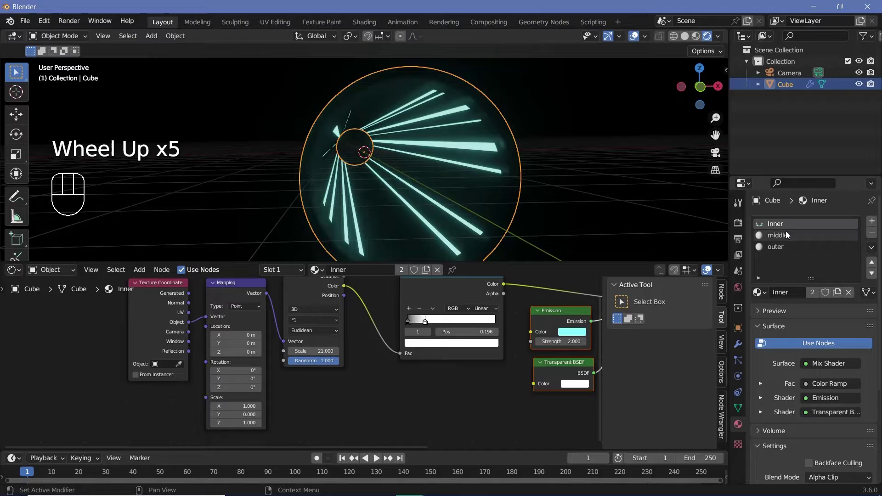
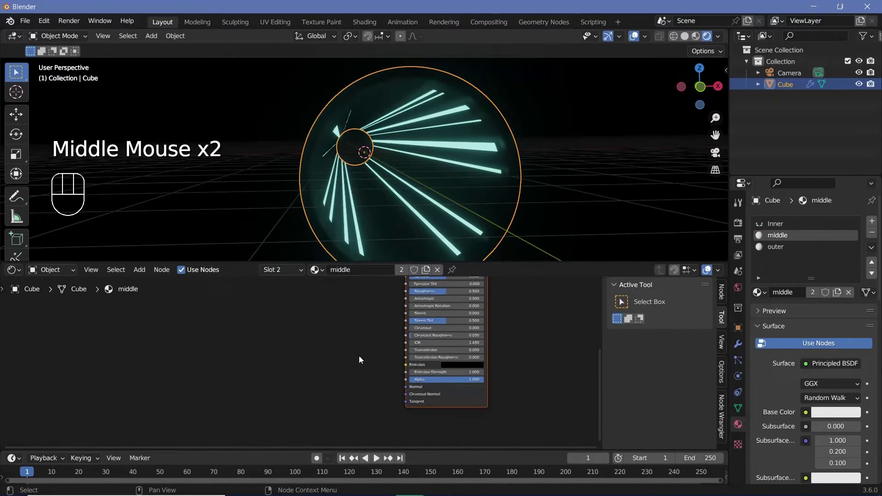
pyautogui.scroll(3)
pyautogui.press('shift+a')
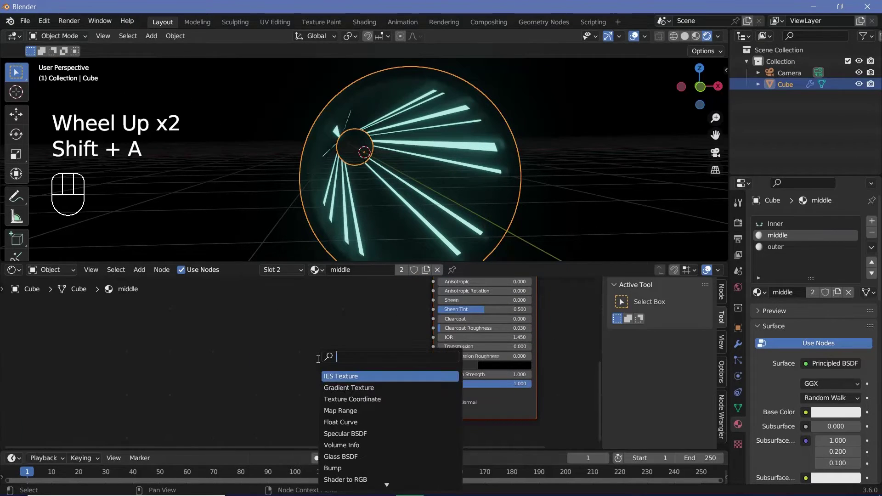
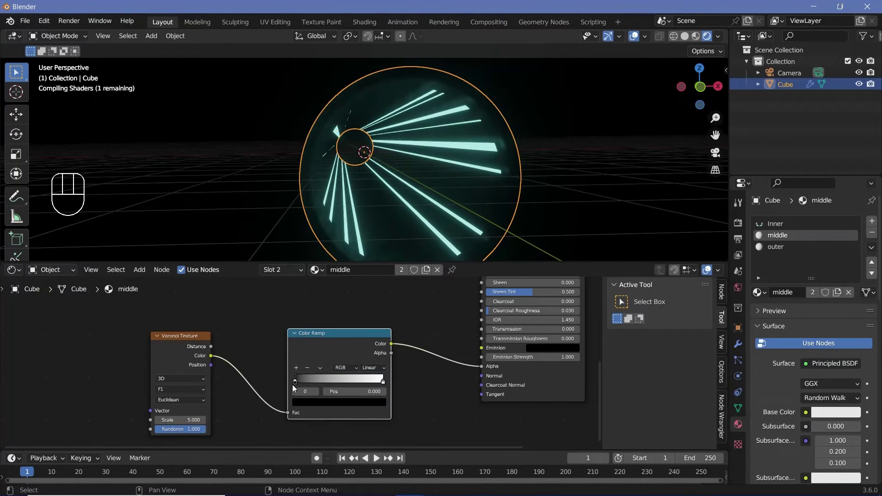
pyautogui.moveTo(306, 387); pyautogui.dragTo(388, 236)
pyautogui.middleClick(372, 222)
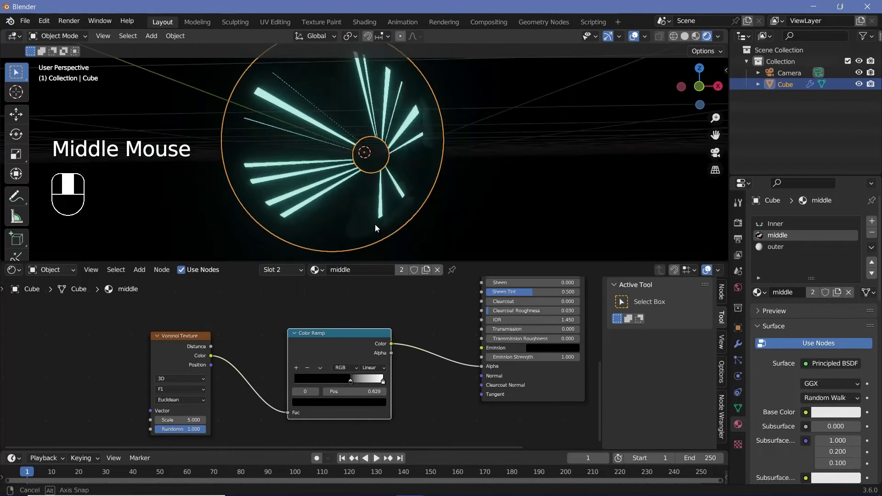
pyautogui.scroll(3)
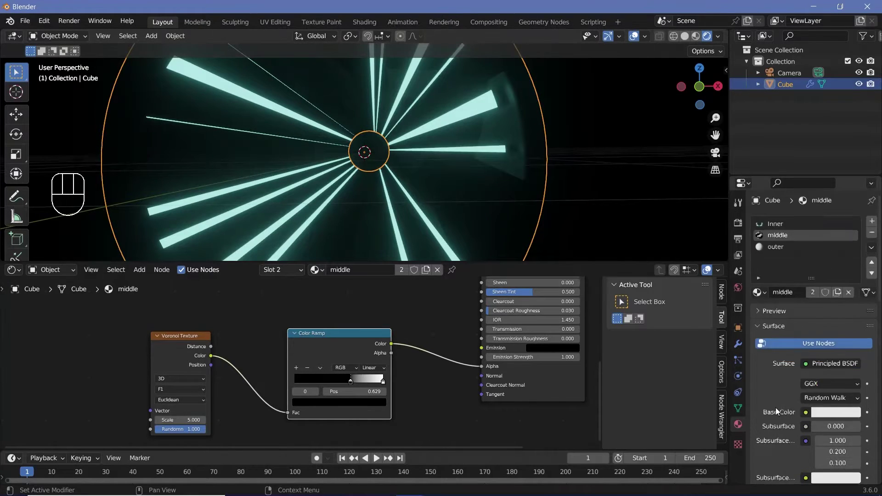
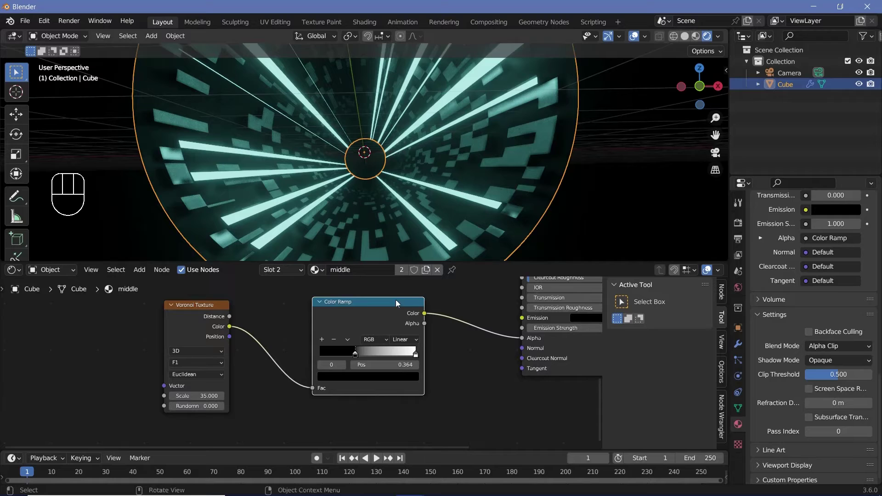
# Step: Slide the middle material's ramp dark stop near 0.309 and inspect the blocky tunnel panels
pyautogui.click(348, 358)
pyautogui.moveTo(349, 358); pyautogui.dragTo(296, 362)
pyautogui.scroll(-3)
pyautogui.middleClick(490, 157)
pyautogui.scroll(-3)
pyautogui.middleClick(466, 180)
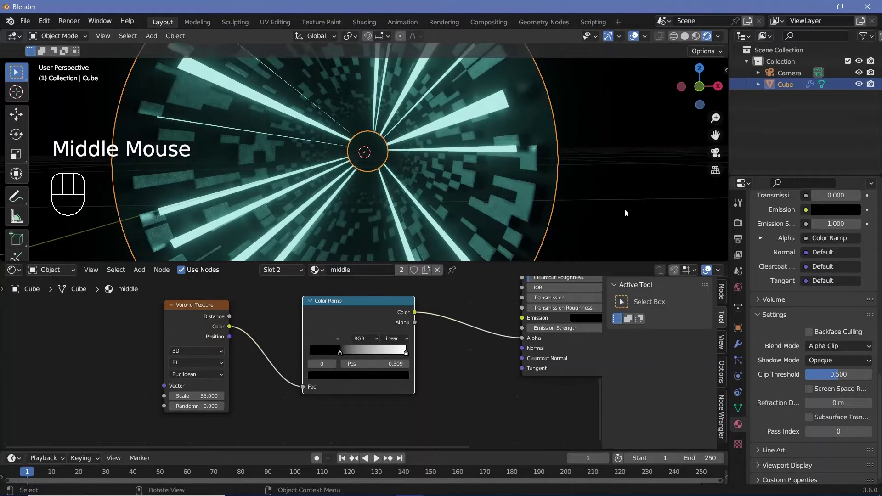
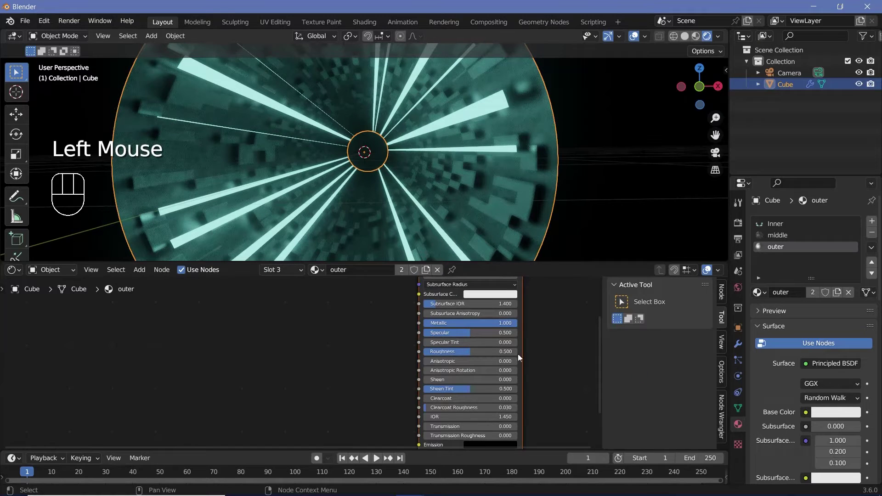
# Step: Make the outer material black with Metallic 1.0 and Roughness 0.15 in the Principled BSDF
pyautogui.middleClick(506, 343)
pyautogui.click(493, 318)
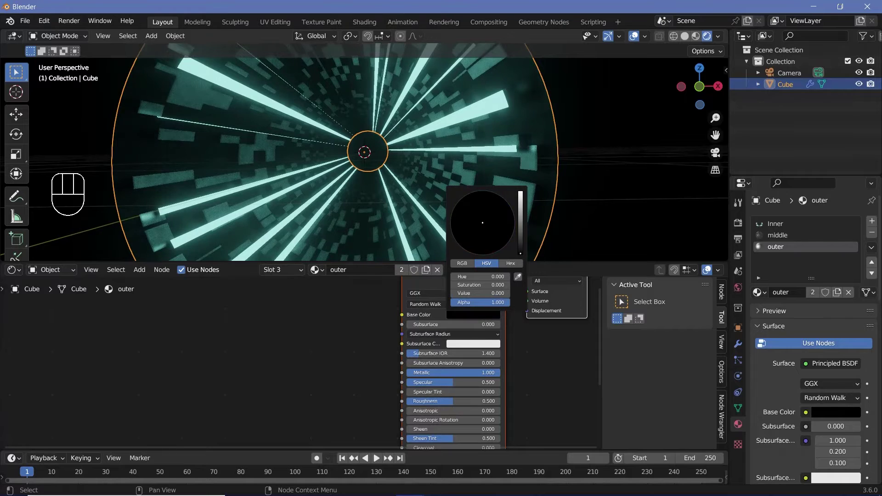
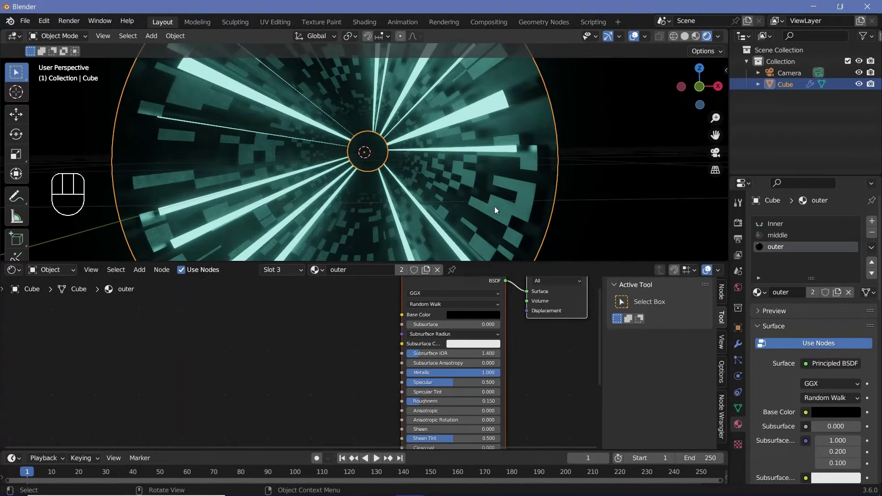
pyautogui.middleClick(285, 382)
# Step: Add a mapped Noise Texture driving Emission Strength through a Color Ramp, with cyan emission colour
pyautogui.press('shift+a')
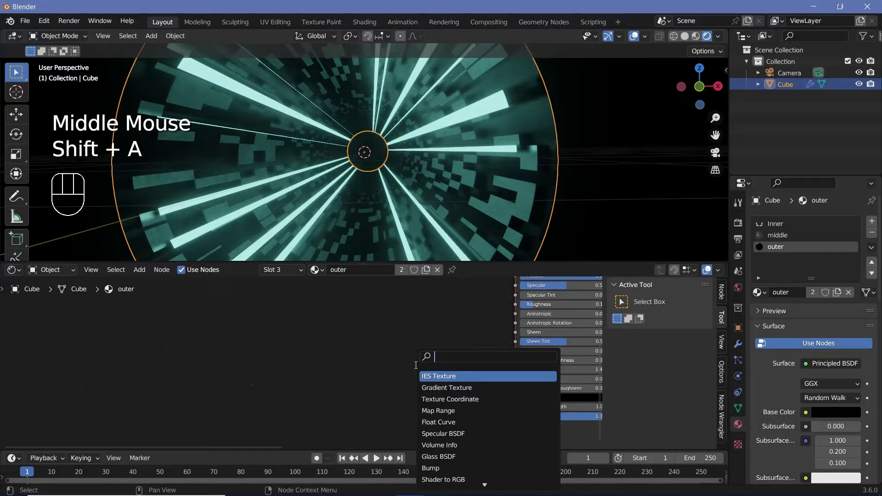
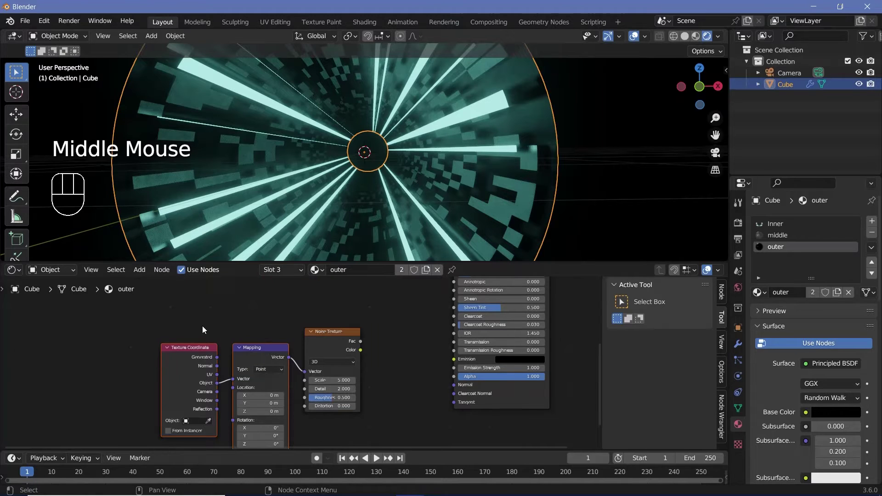
pyautogui.moveTo(254, 366); pyautogui.dragTo(319, 361)
pyautogui.click(325, 344)
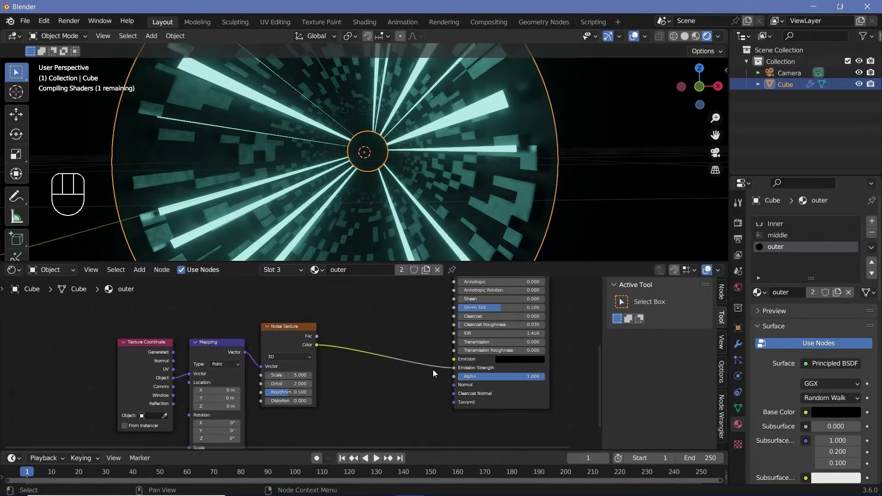
pyautogui.click(518, 366)
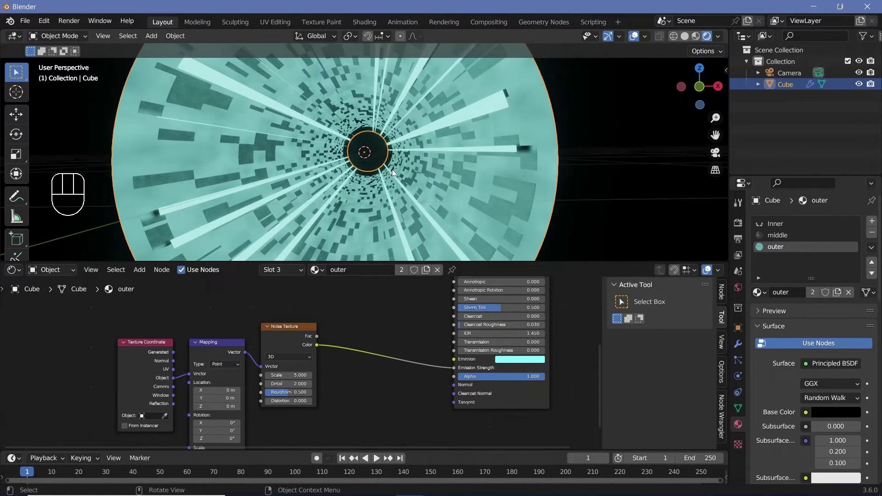
pyautogui.press('shift+a')
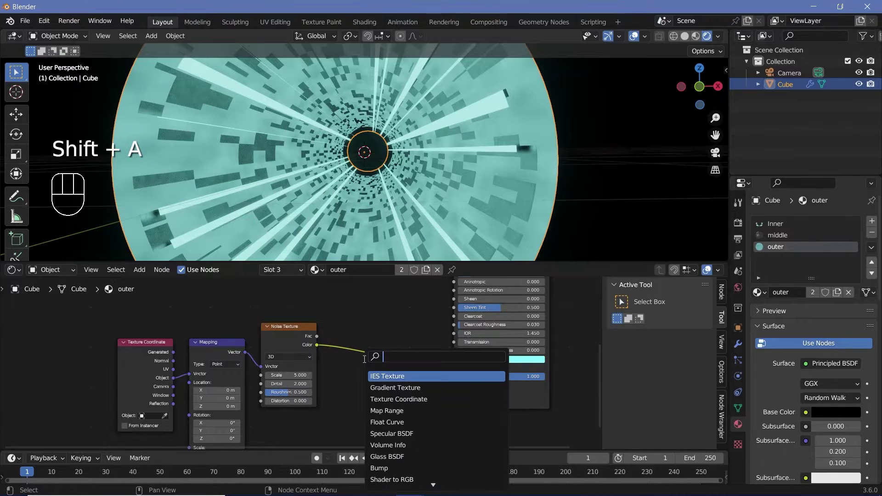
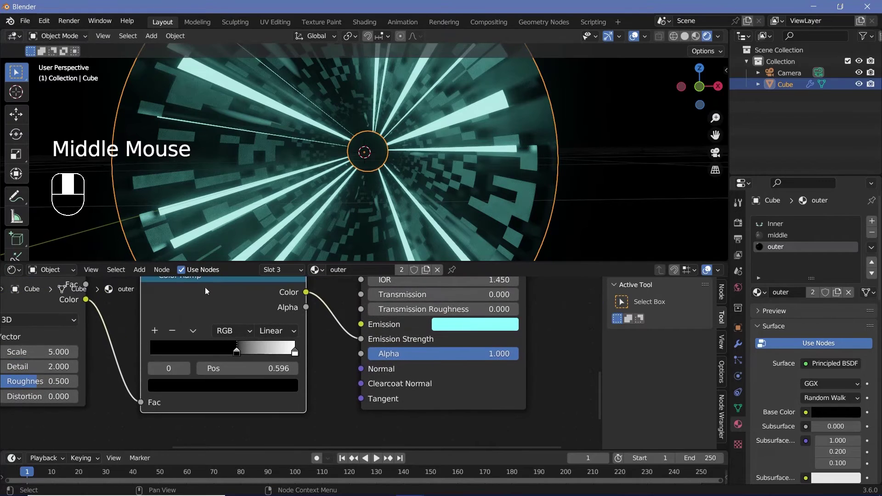
# Step: Squash the noise Mapping scale to 0.015 on Y so the pattern becomes thin light streaks
pyautogui.scroll(-3)
pyautogui.press('shift+a')
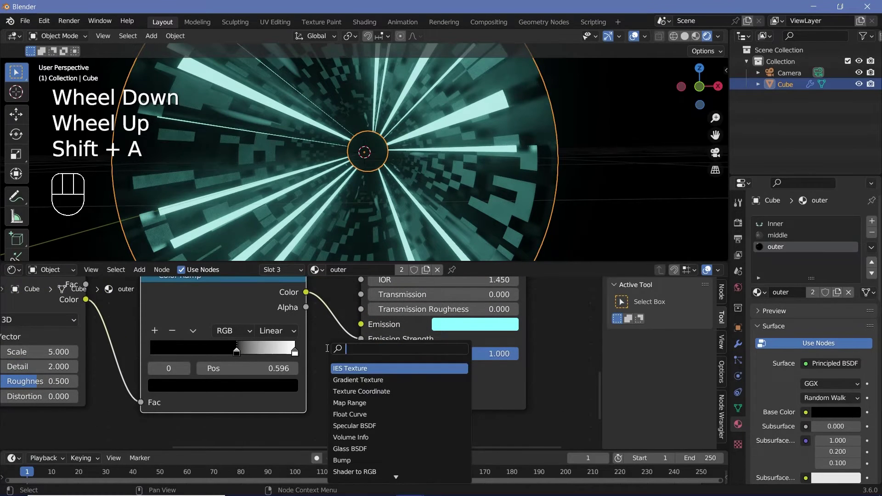
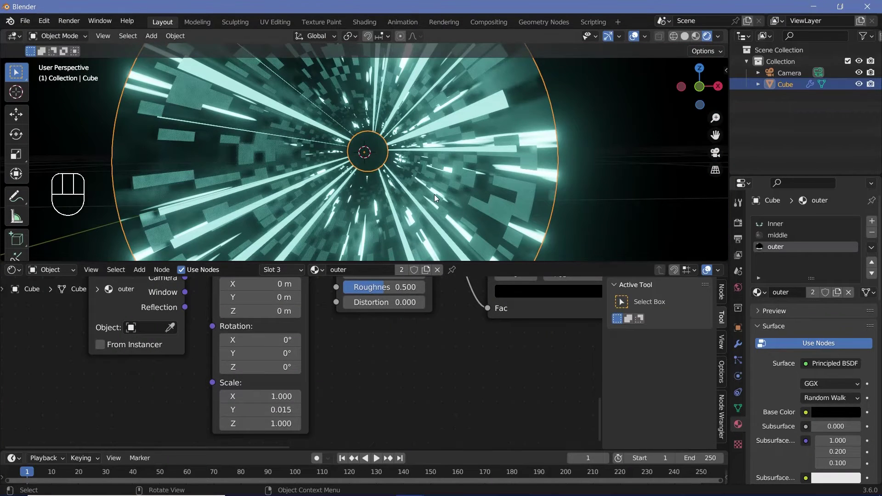
# Step: Centre the camera in the tunnel, aim it down the tunnel and view through its 25 mm lens
pyautogui.click(796, 81)
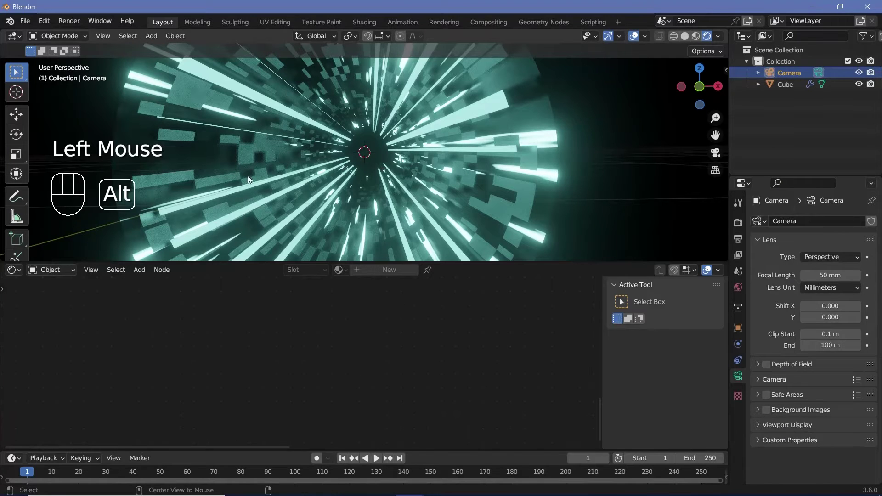
pyautogui.press('alt+g')
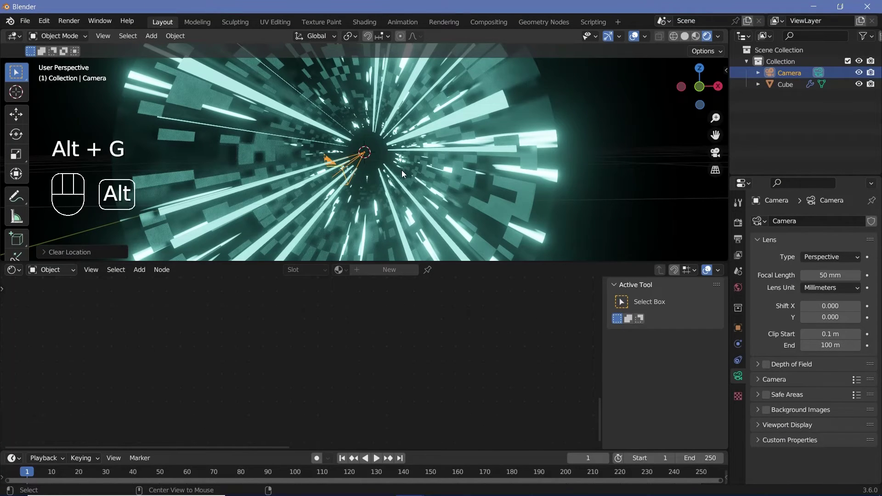
pyautogui.press('alt+r')
pyautogui.press('r')
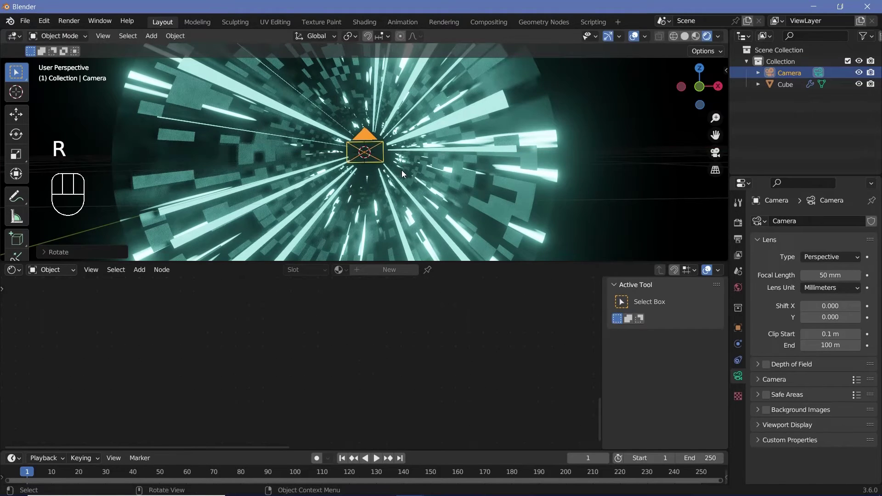
pyautogui.press('KP_0')
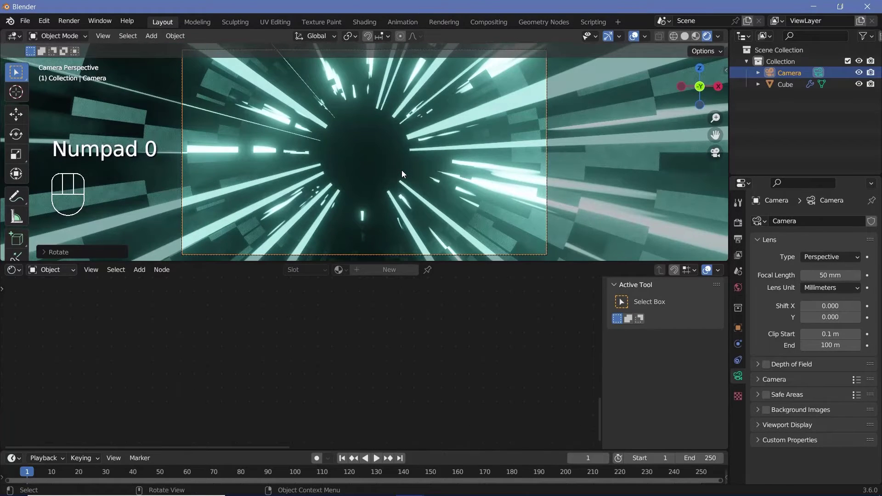
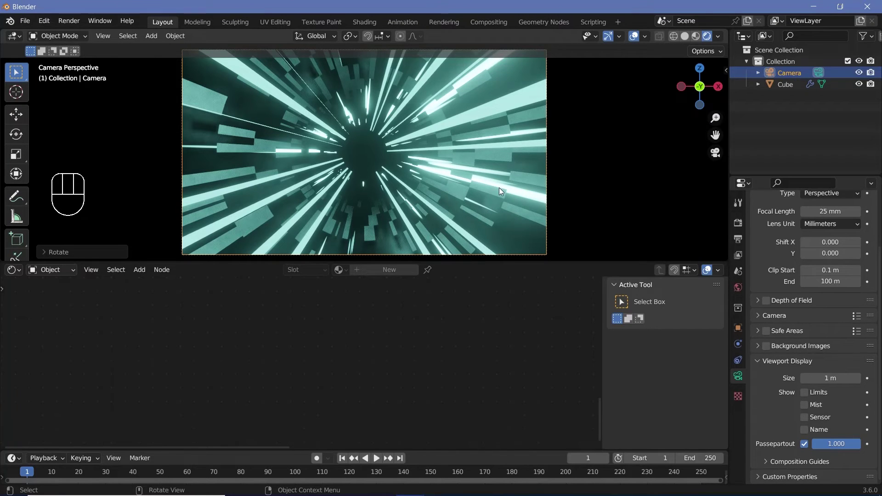
# Step: Set End frame 150 and output an FFmpeg MPEG-4 H.264 video to the project folder
pyautogui.click(740, 246)
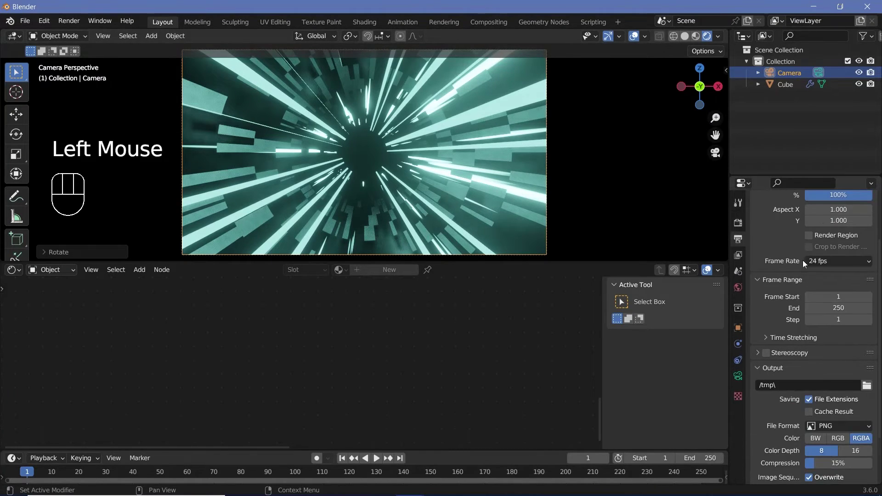
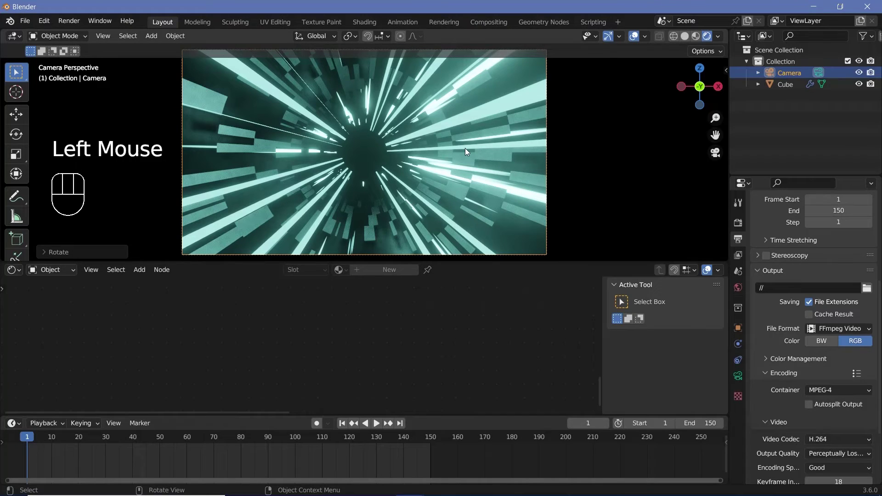
# Step: Keyframe the camera at frames 0 and 150 flying along the tunnel, with Linear interpolation
pyautogui.press('Left')
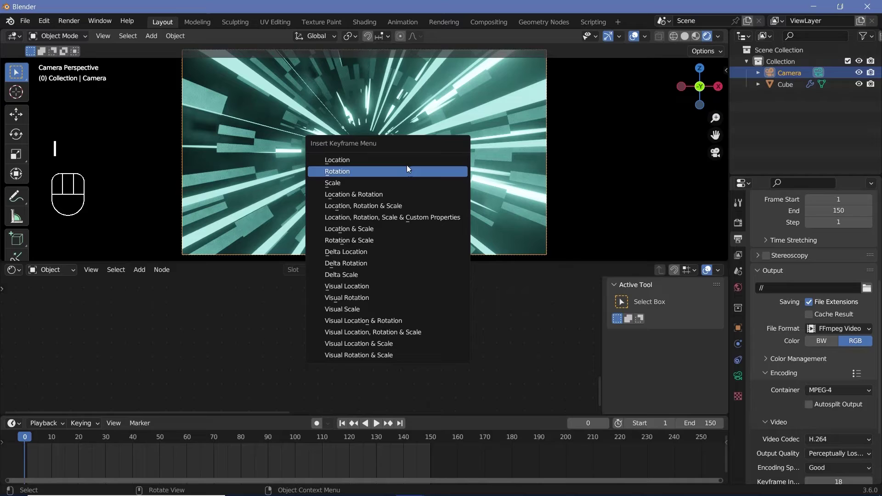
pyautogui.click(435, 440)
pyautogui.press('g')
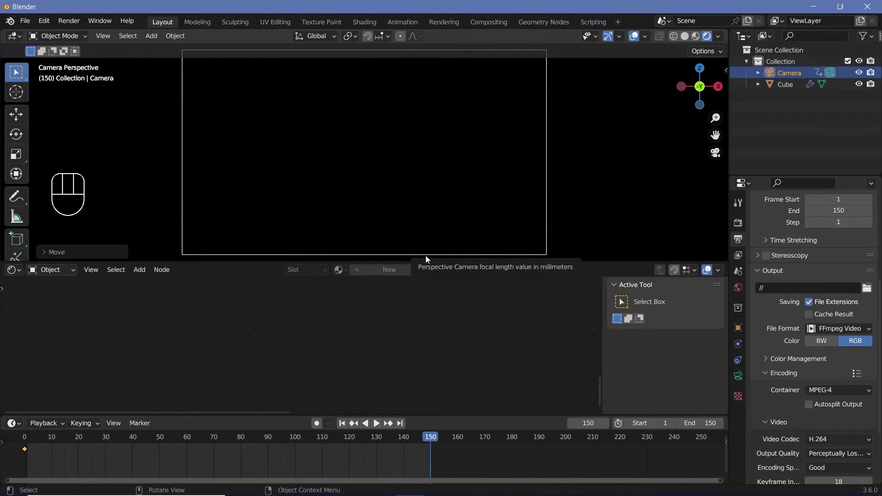
pyautogui.press('i')
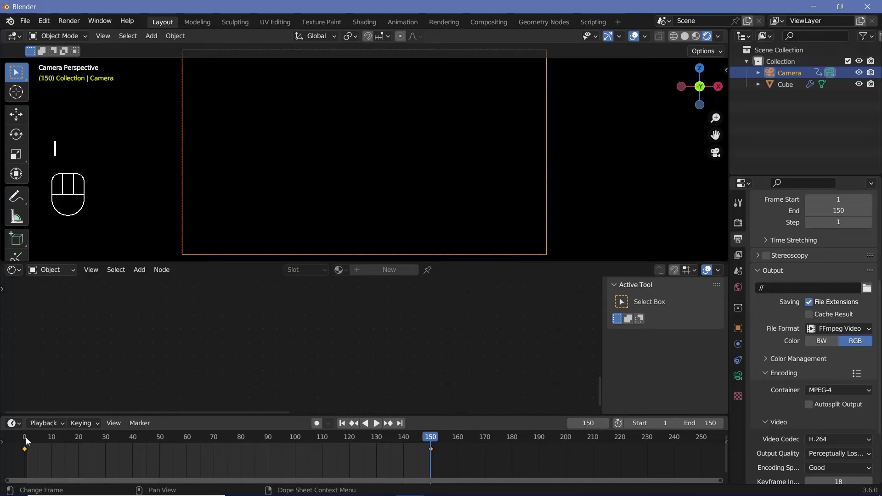
pyautogui.click(26, 443)
pyautogui.press('space')
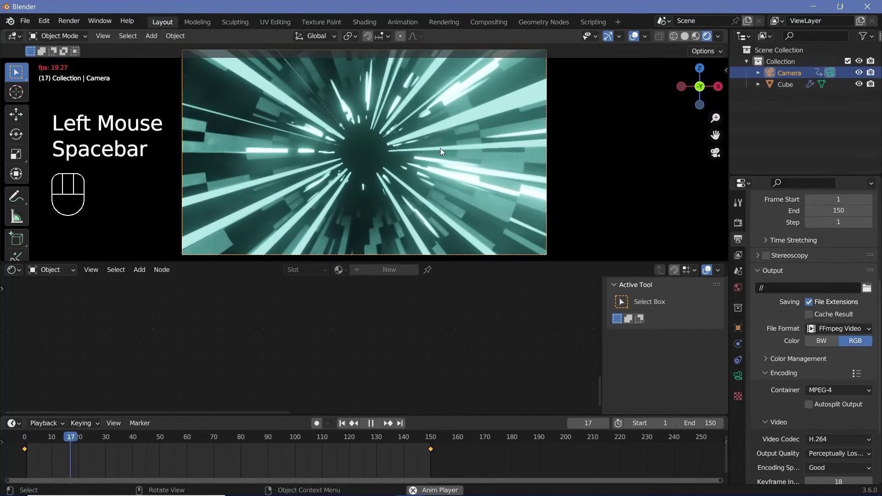
pyautogui.press('space')
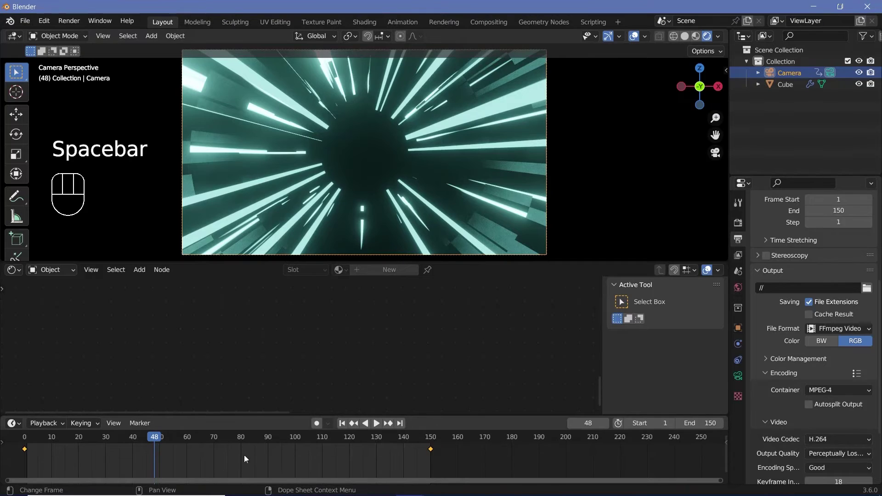
pyautogui.press('t')
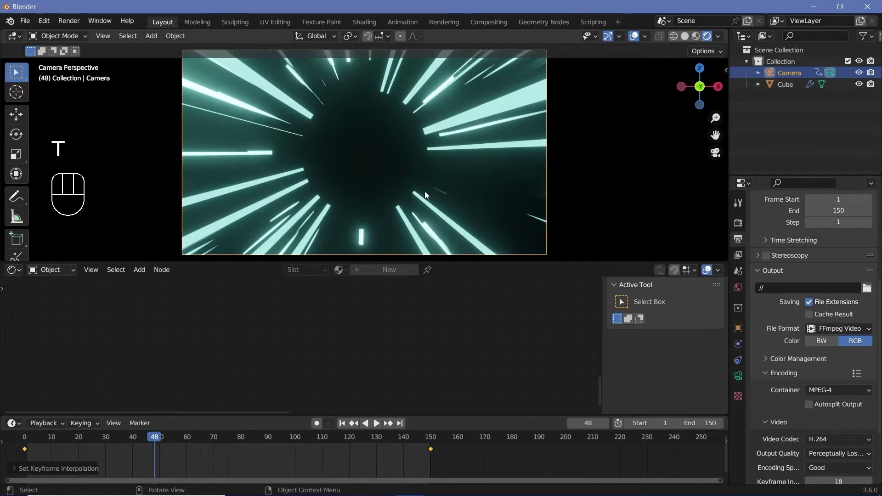
# Step: Duplicate the tunnel section three times to extend it, then preview the fly-through
pyautogui.click(796, 93)
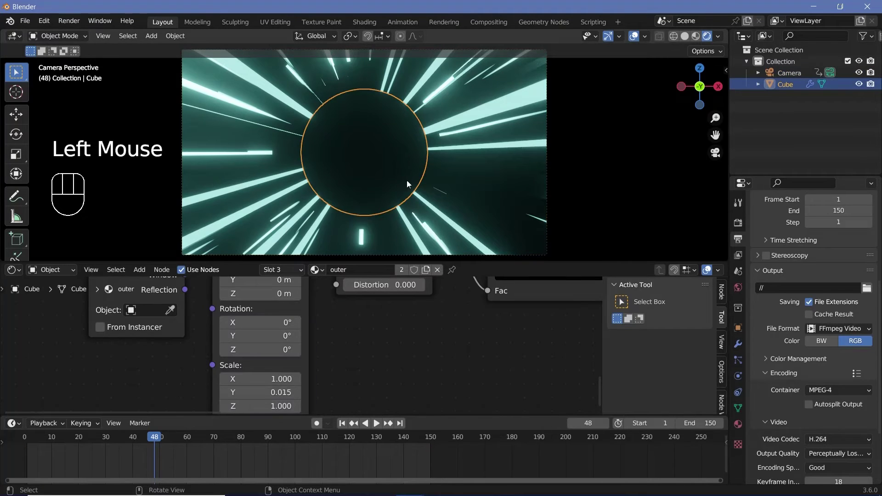
pyautogui.press('alt+d')
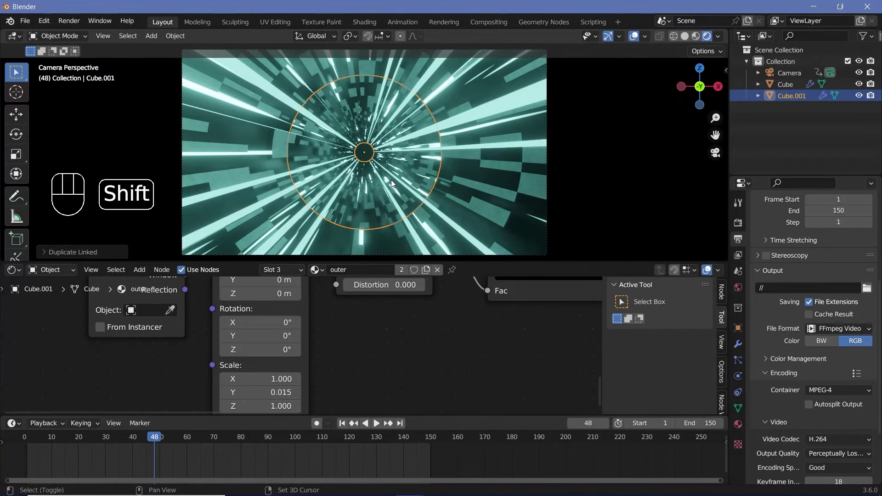
pyautogui.press('shift+r')
pyautogui.press('shift+r')
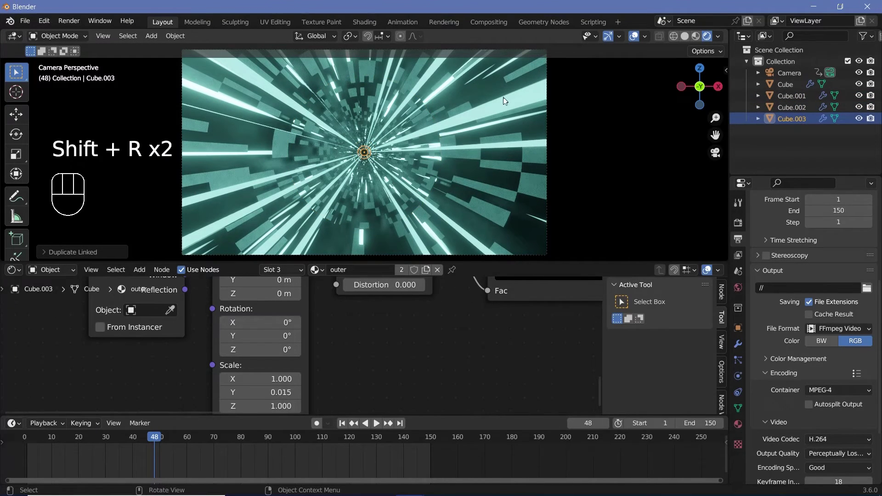
pyautogui.click(365, 140)
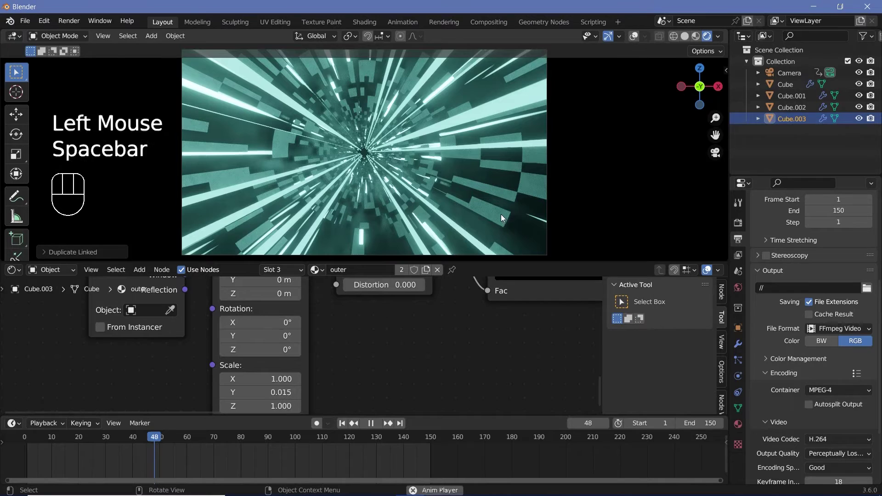
pyautogui.press('space')
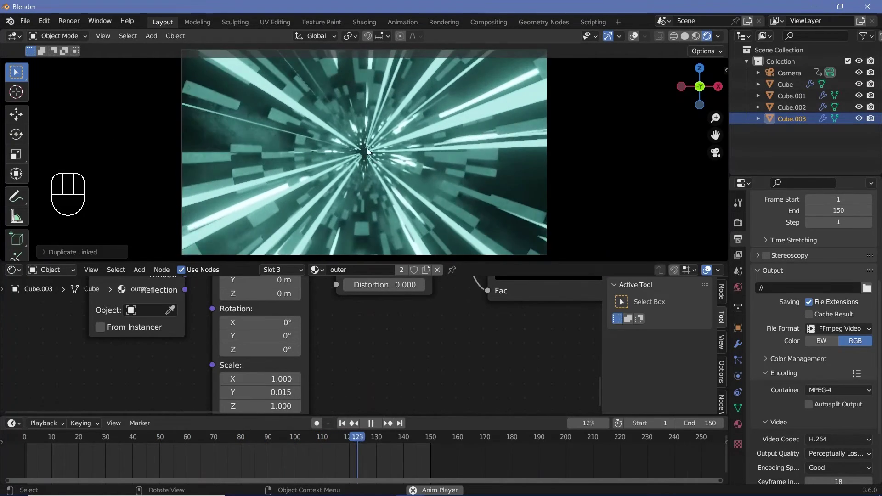
pyautogui.press('space')
pyautogui.click(31, 439)
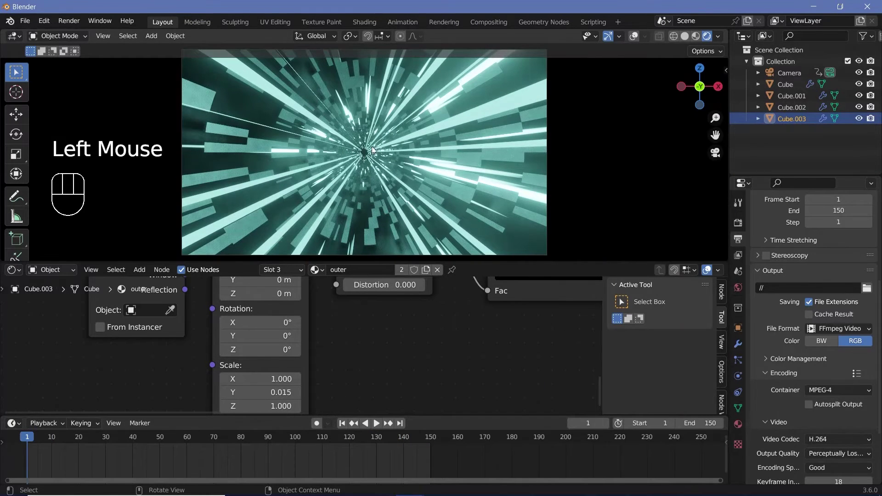
pyautogui.click(24, 444)
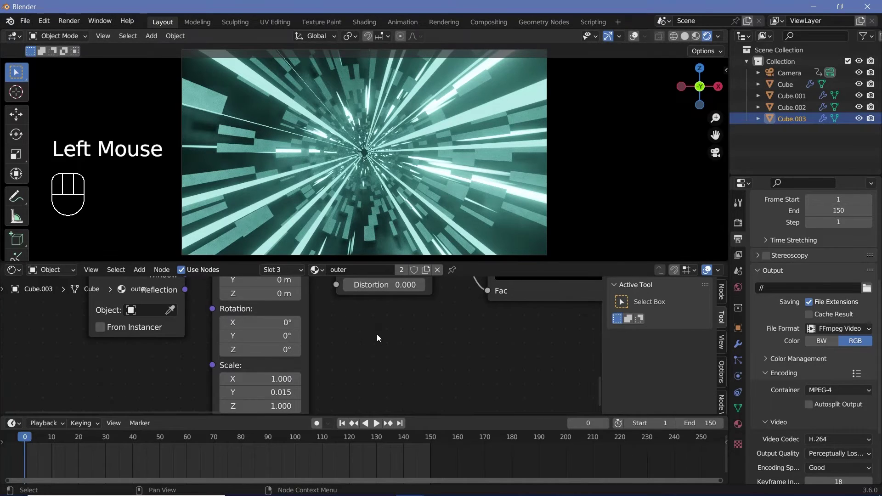
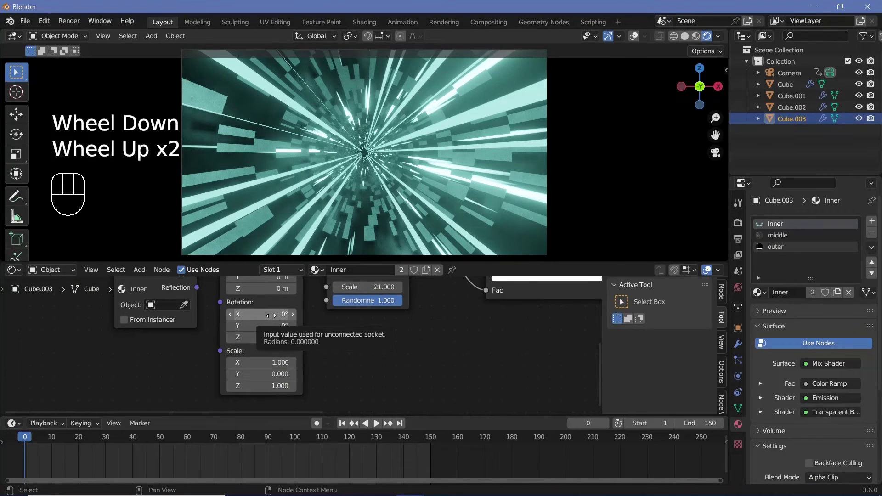
# Step: Keyframe the inner mapping X rotation from 0° to 360° over frames 0–150 with Linear interpolation
pyautogui.press('i')
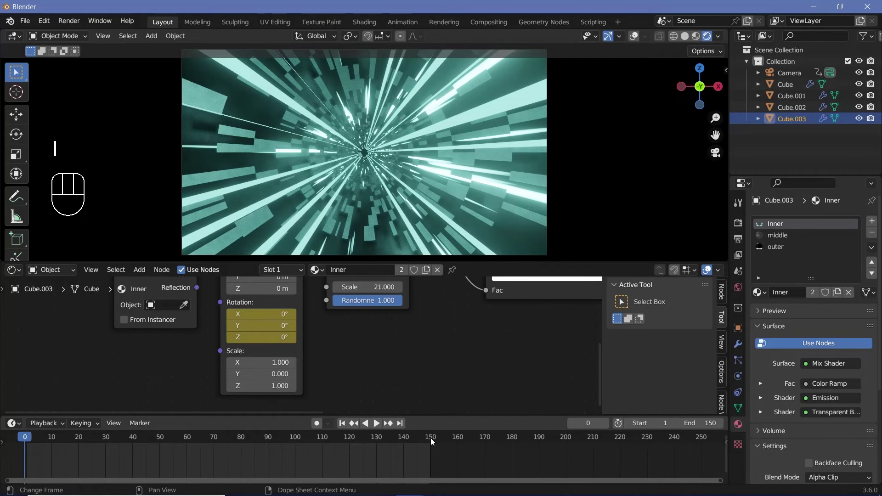
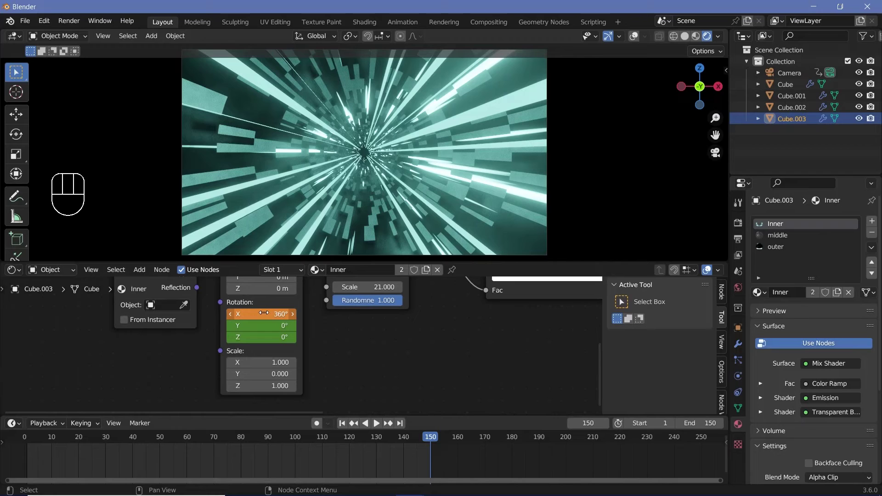
pyautogui.press('i')
pyautogui.click(286, 305)
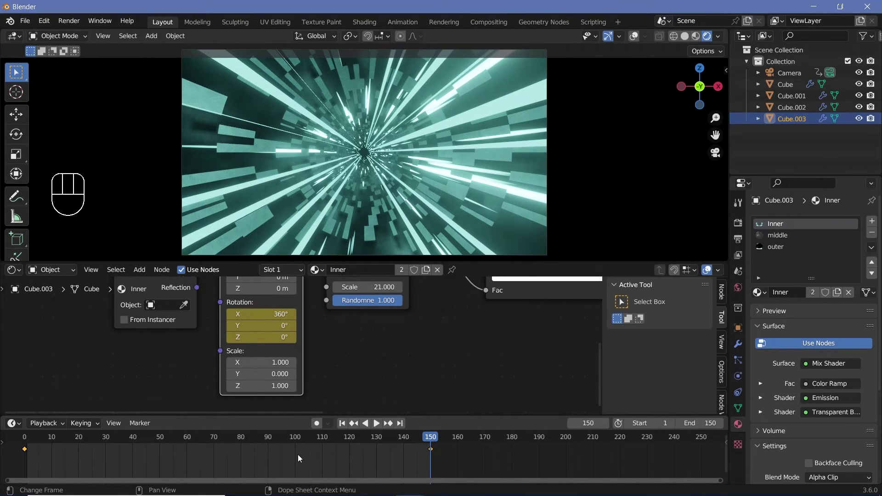
pyautogui.press('t')
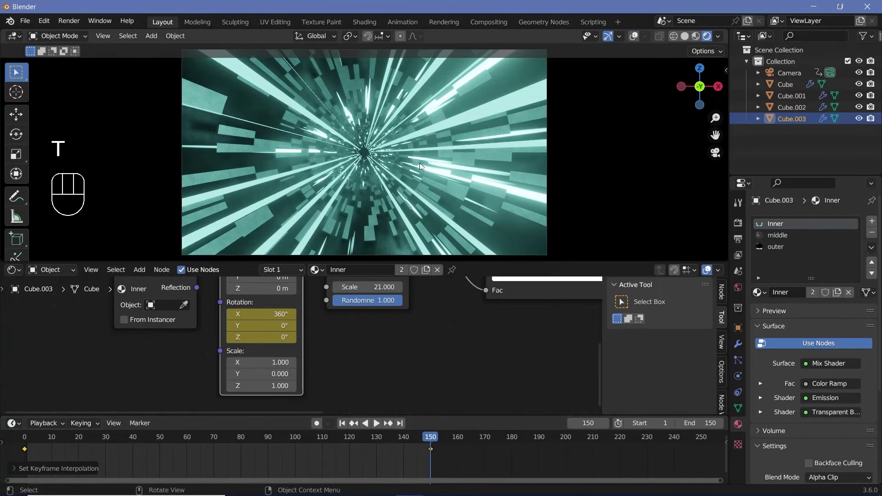
pyautogui.press('space')
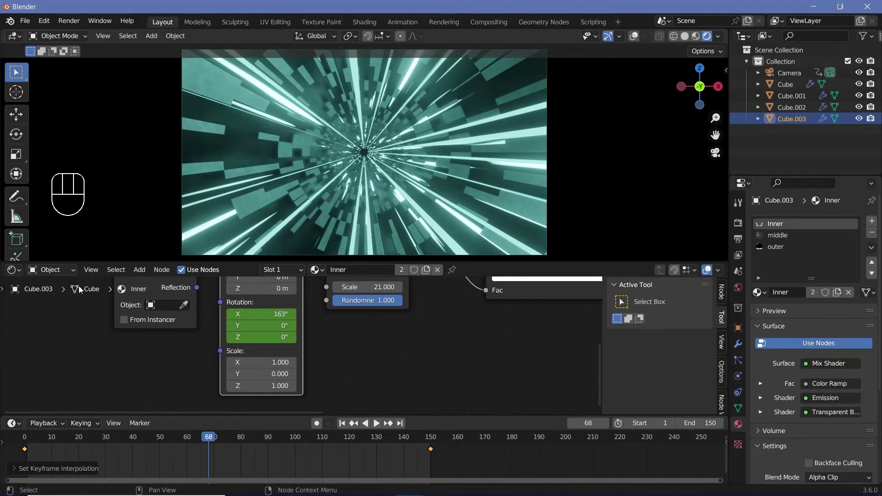
# Step: Feed a Volume Scatter node of density 0.2 into the World volume and start volumetrics at 40 m
pyautogui.moveTo(56, 276); pyautogui.dragTo(60, 298)
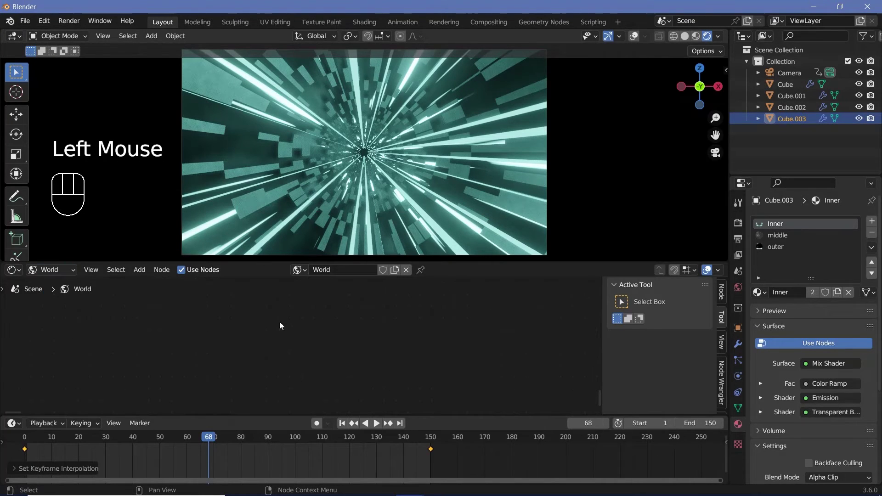
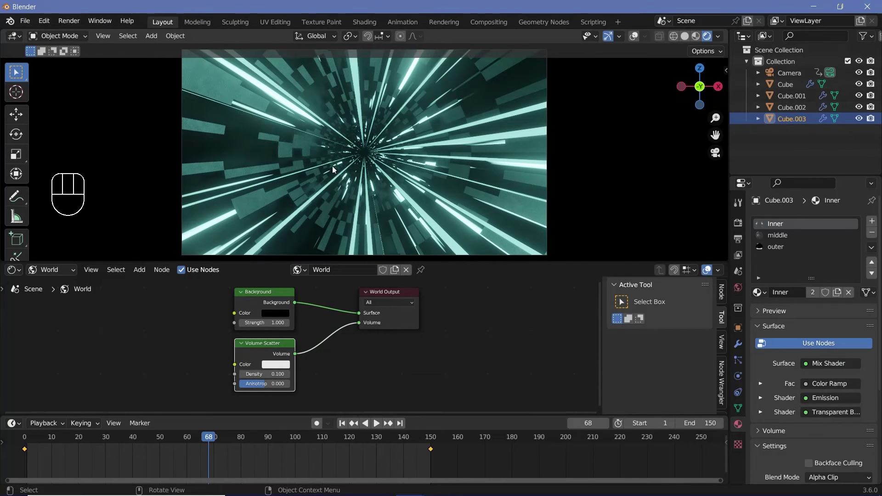
pyautogui.click(739, 225)
pyautogui.click(766, 398)
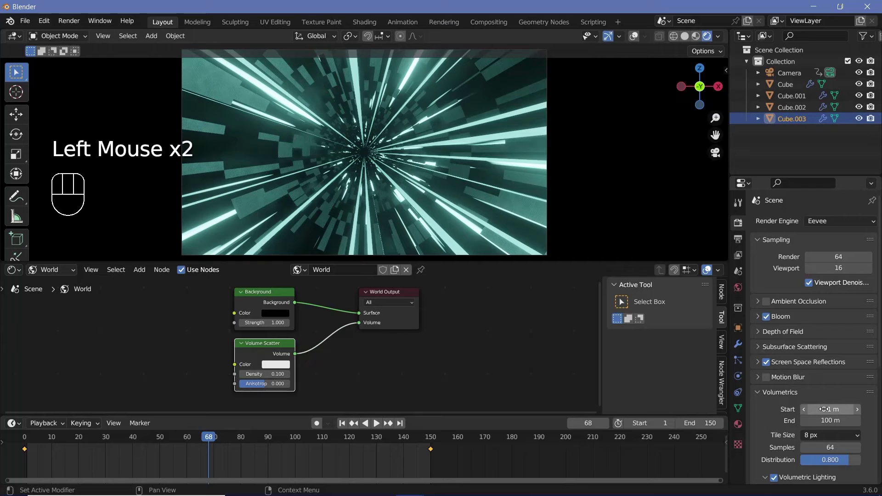
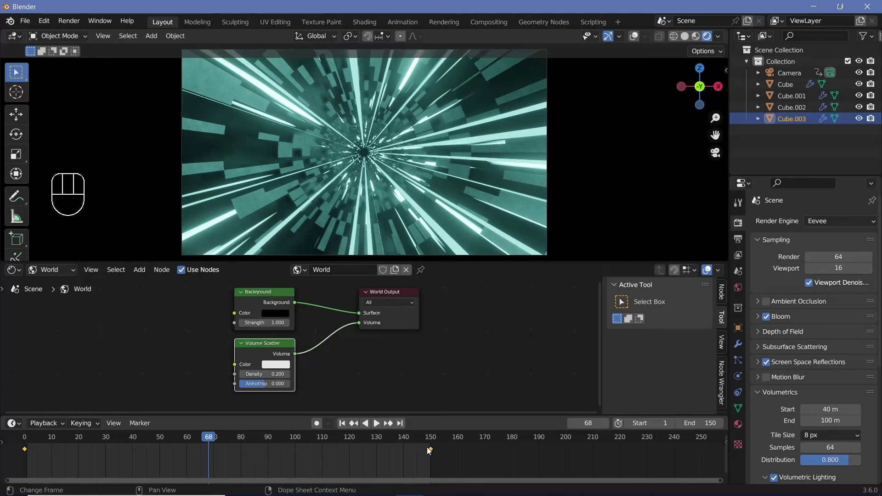
# Step: Raise the fog density to 1.0 and scrub between the loop's first and last frames to check it
pyautogui.click(434, 442)
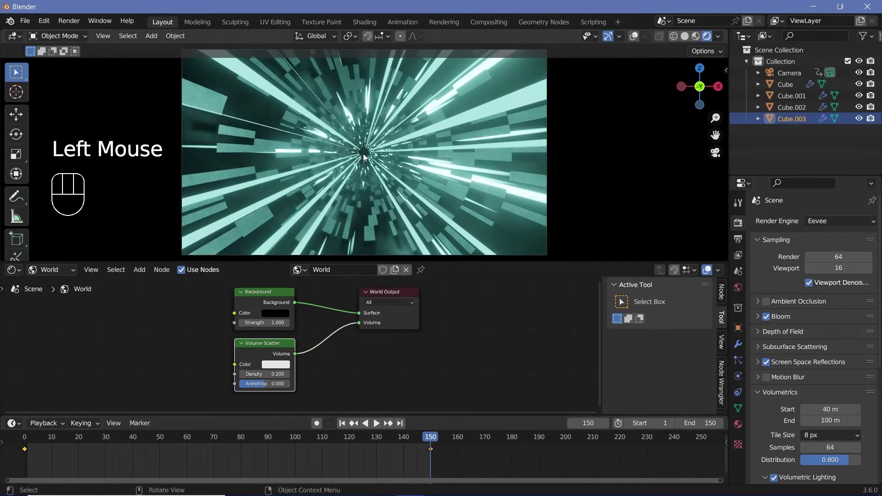
pyautogui.scroll(3)
pyautogui.scroll(3)
pyautogui.click(27, 441)
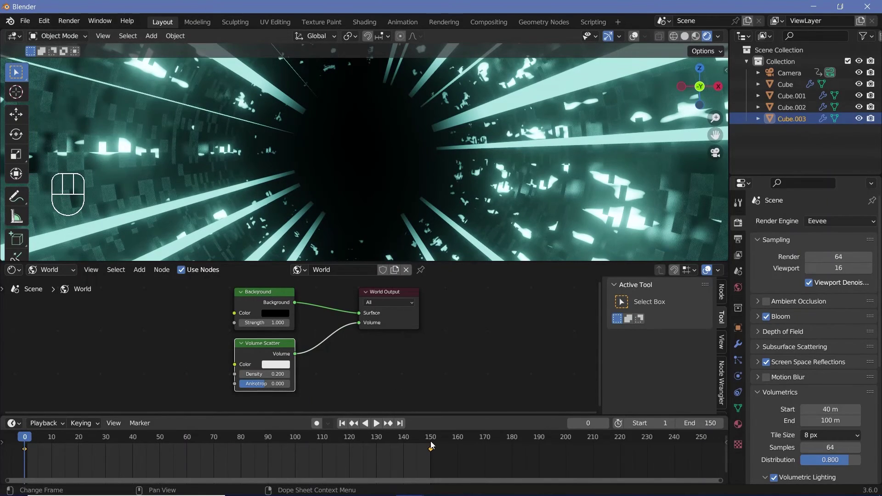
pyautogui.click(434, 445)
pyautogui.click(26, 443)
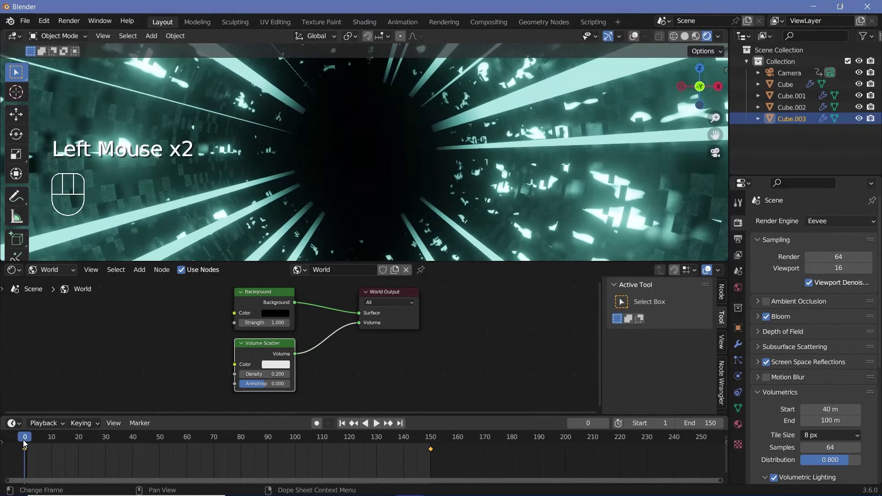
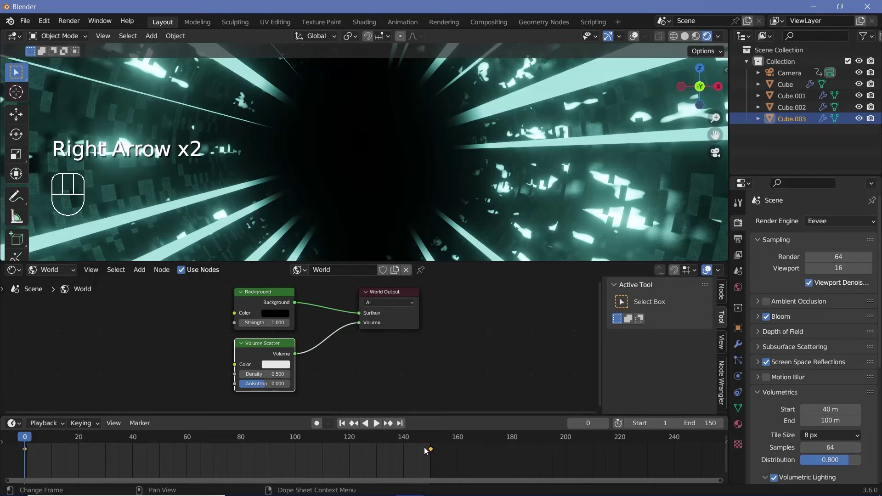
pyautogui.click(188, 446)
pyautogui.click(27, 445)
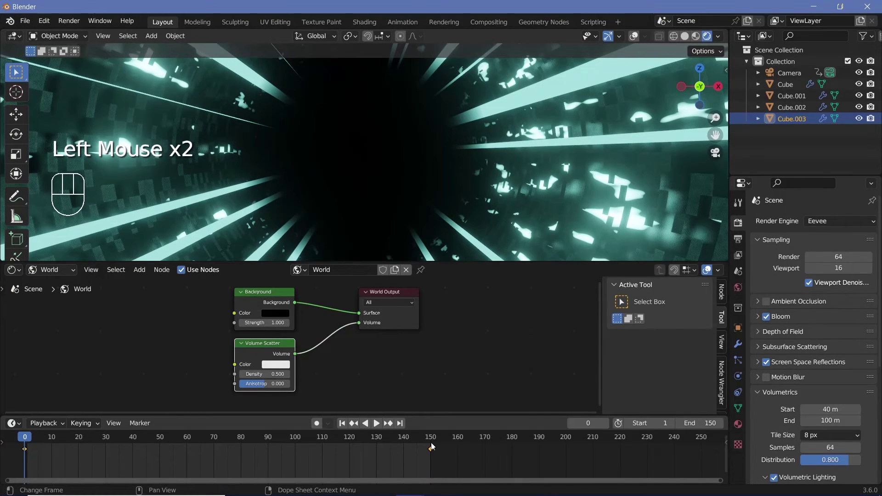
pyautogui.click(433, 444)
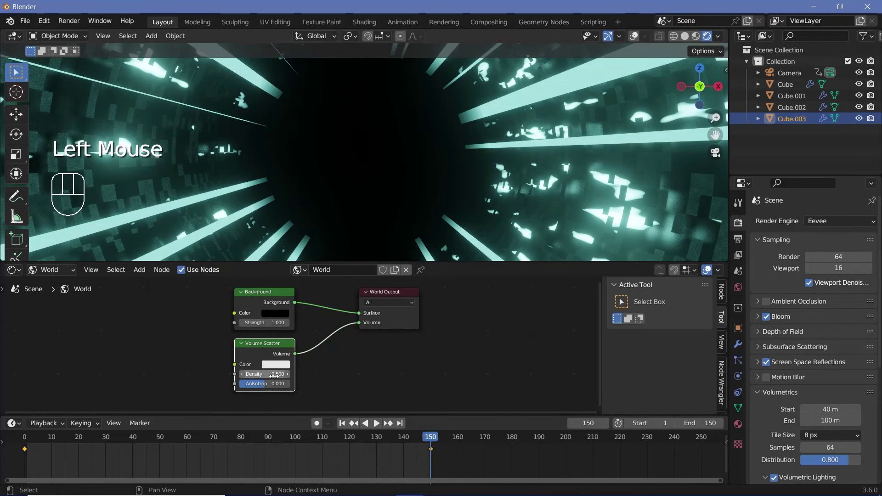
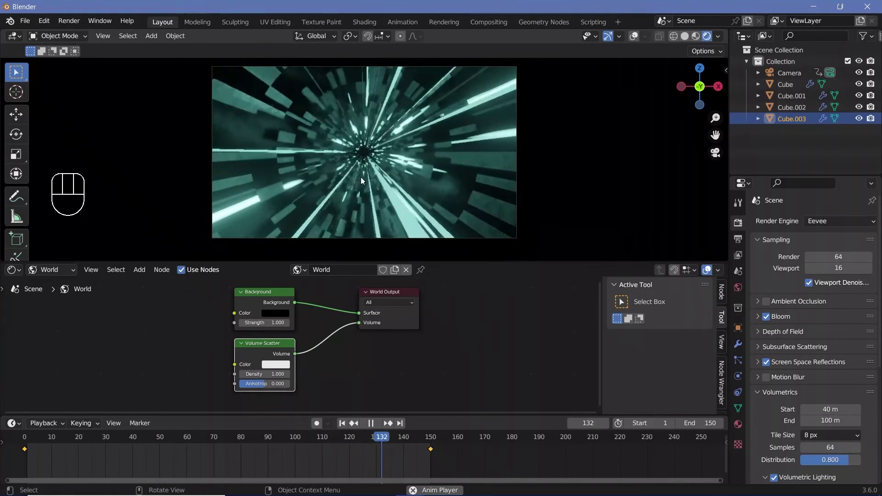
# Step: Add a cyan Point light of about 106 W at the tunnel's centre
pyautogui.press('space')
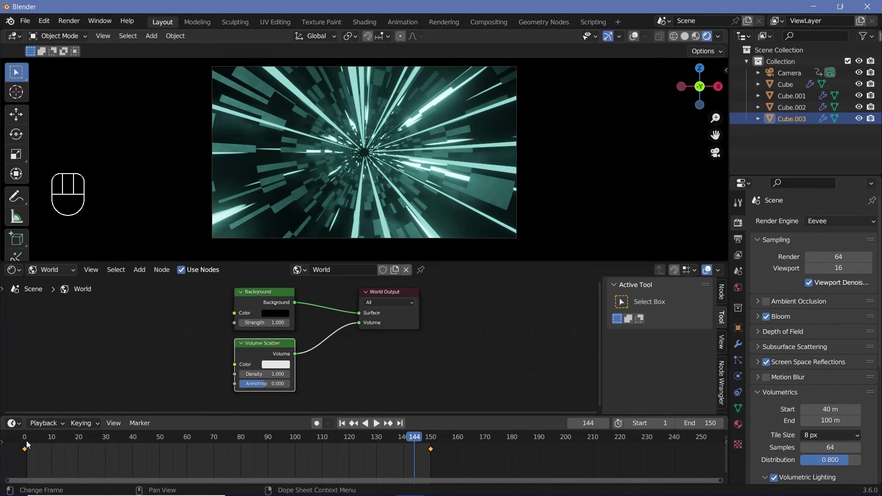
pyautogui.click(24, 444)
pyautogui.press('shift+a')
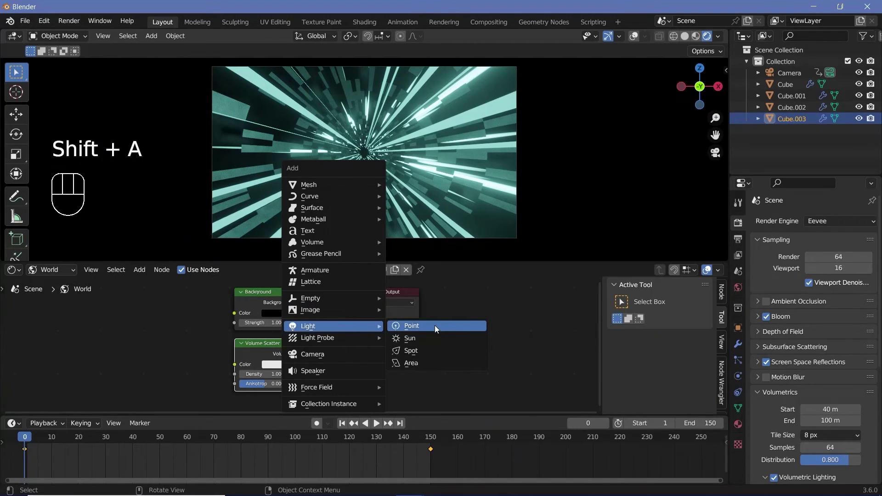
pyautogui.press('g')
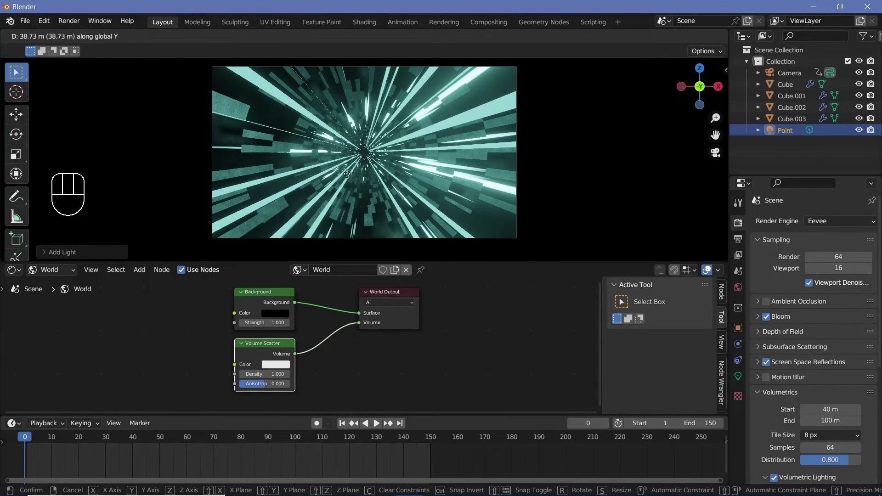
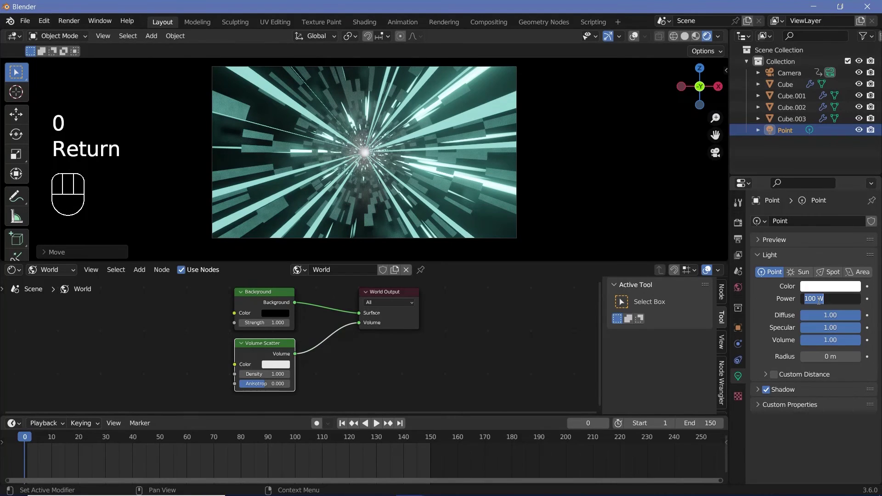
pyautogui.click(816, 295)
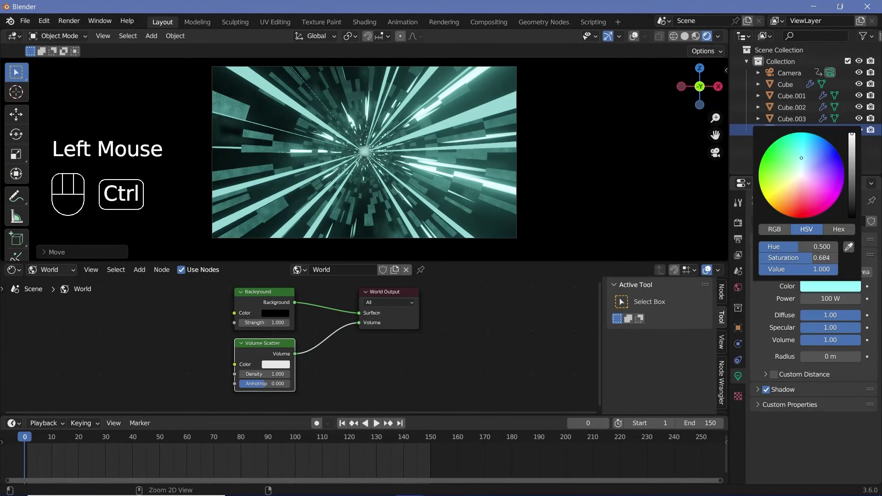
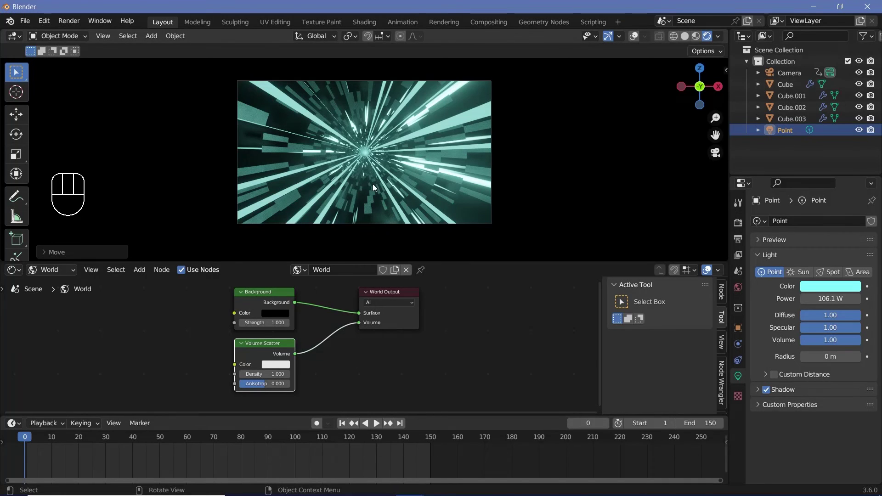
# Step: Parent the 106.1 W point light to the camera so it follows the view
pyautogui.click(787, 80)
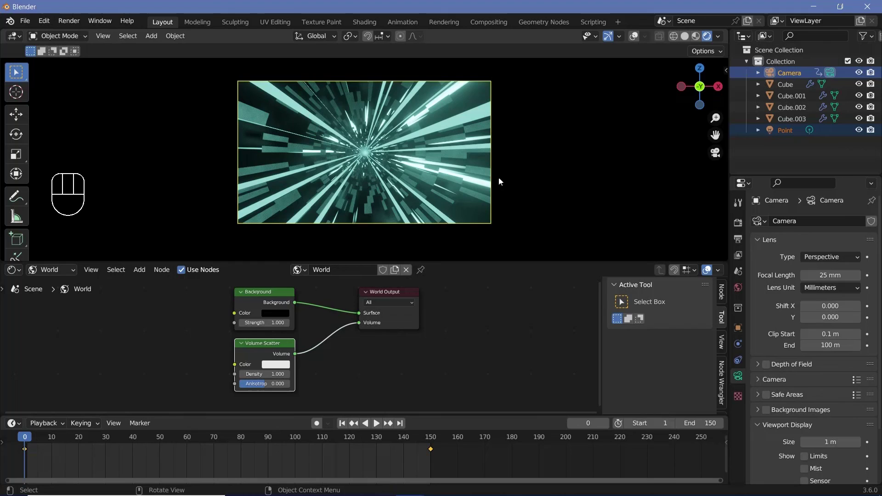
pyautogui.press('ctrl+p')
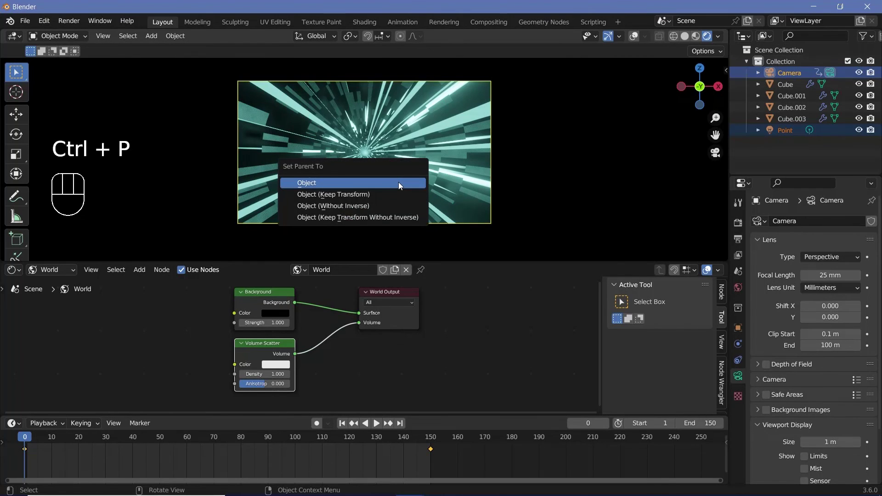